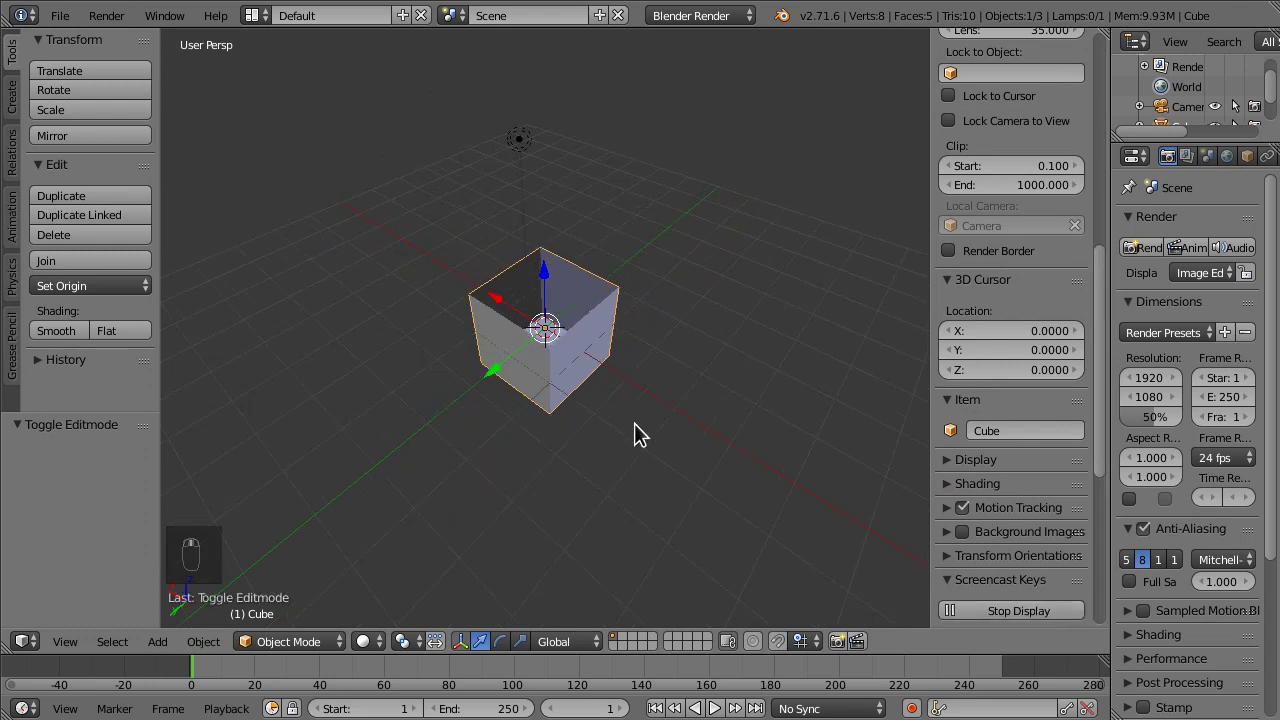
# - Scale the open cube up to pool size and narrow it along X to about 0.615
pyautogui.press('s')
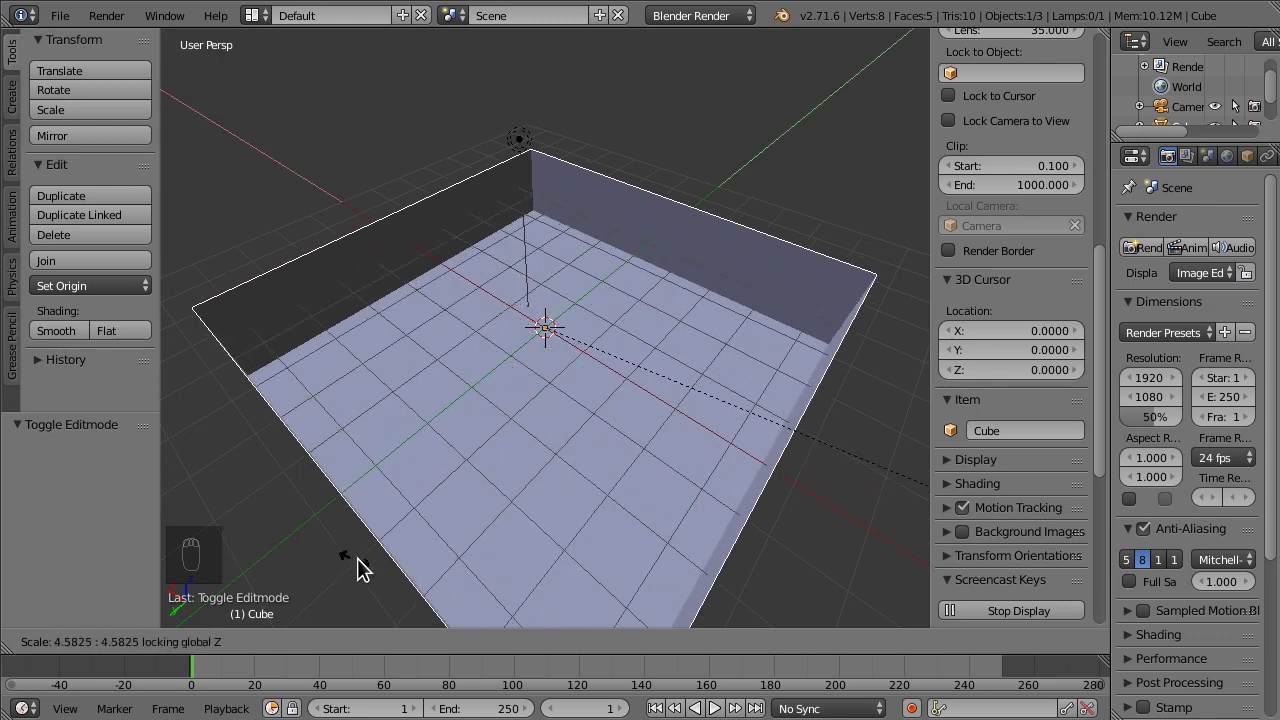
pyautogui.middleClick(410, 531)
pyautogui.press('s')
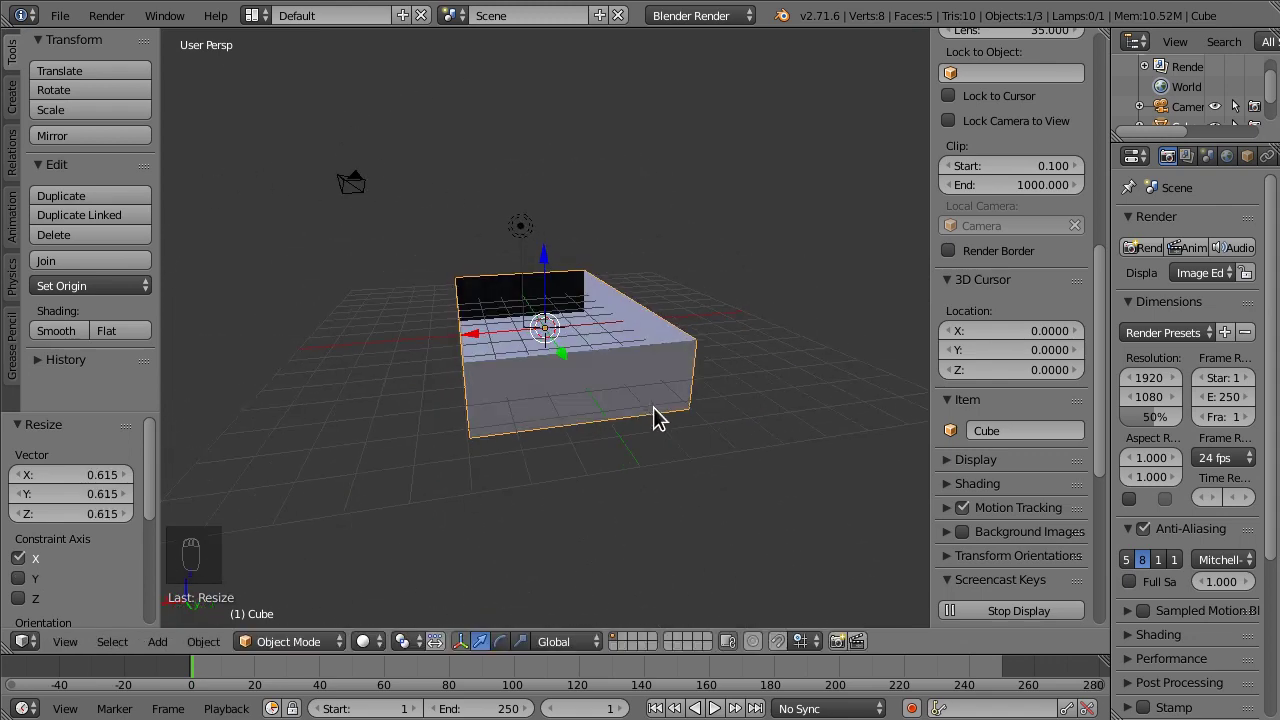
pyautogui.moveTo(526, 240); pyautogui.dragTo(1056, 151)
pyautogui.middleClick(1056, 151)
# - Set the lamp type to Sun, test-render, then align the camera to the view and lower it
pyautogui.moveTo(1135, 168); pyautogui.dragTo(569, 166)
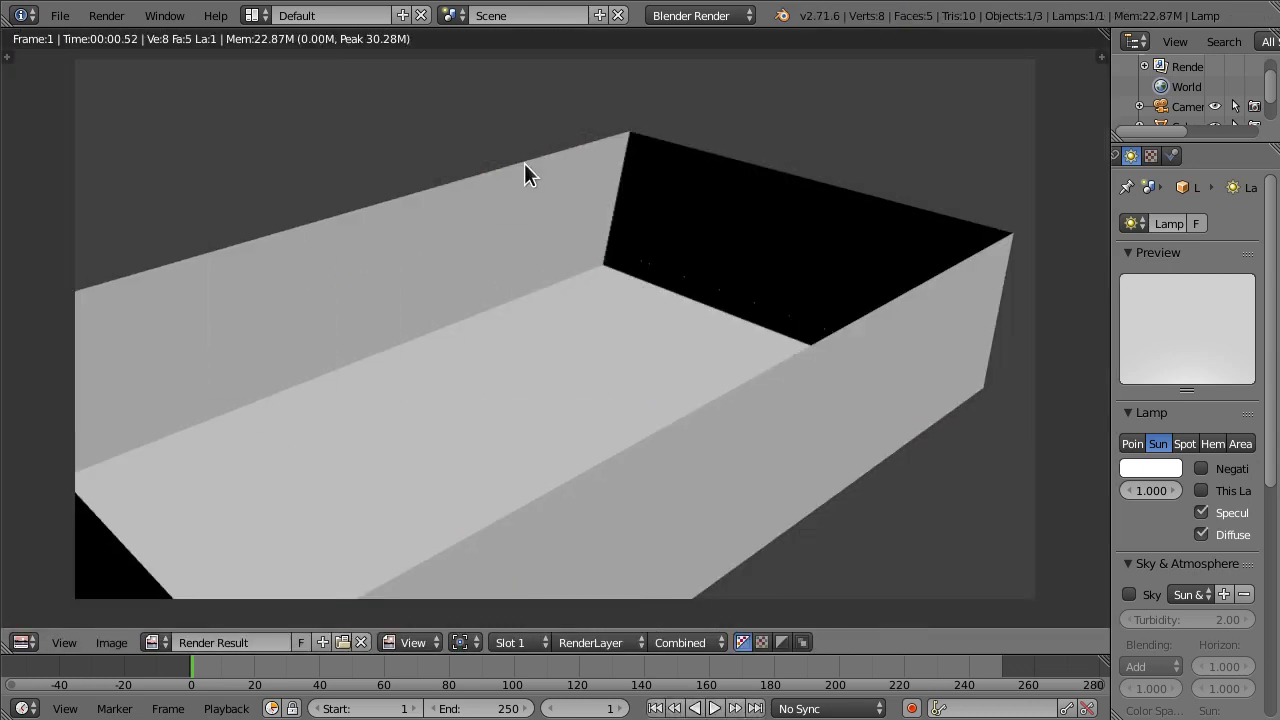
pyautogui.press('Escape')
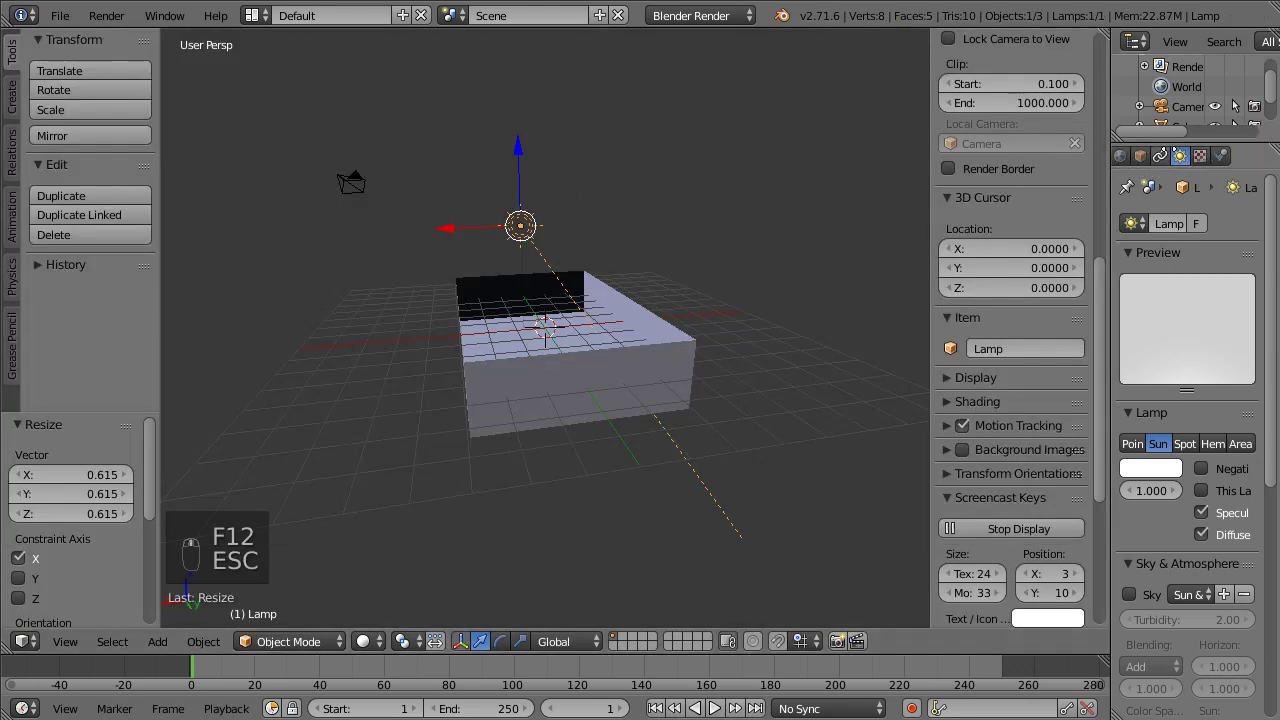
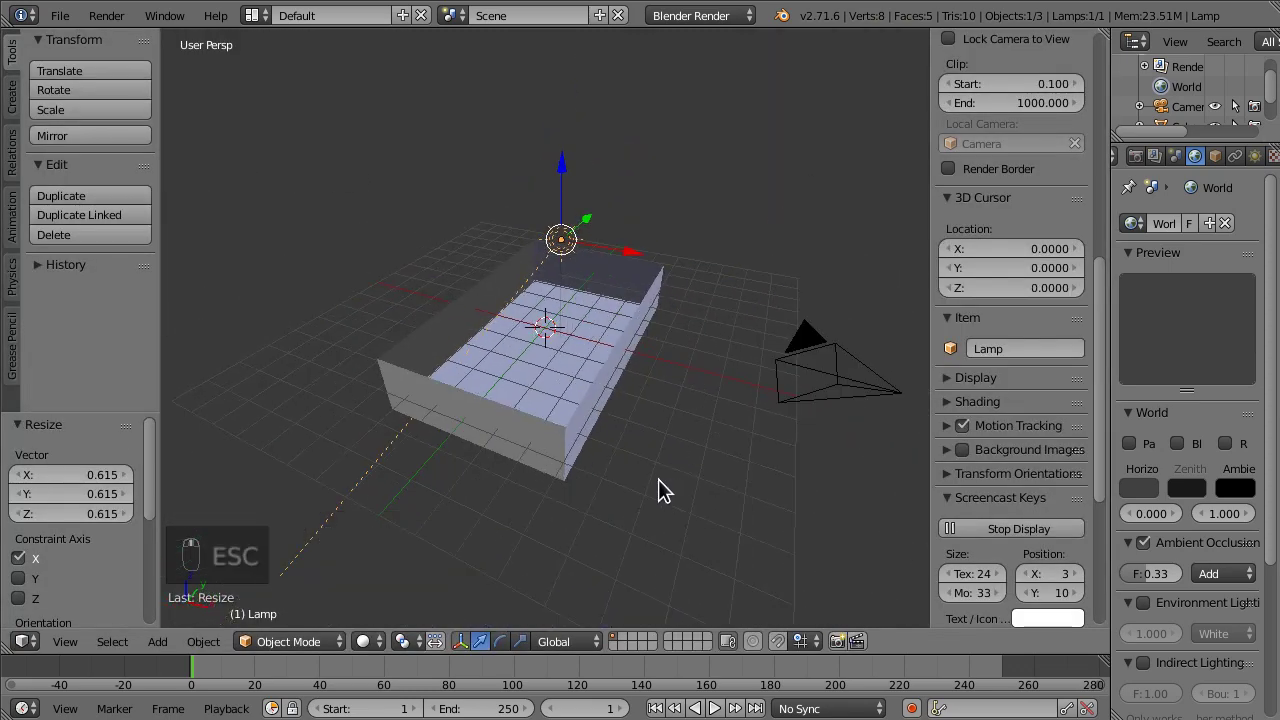
pyautogui.press('ctrl+alt+KP_0')
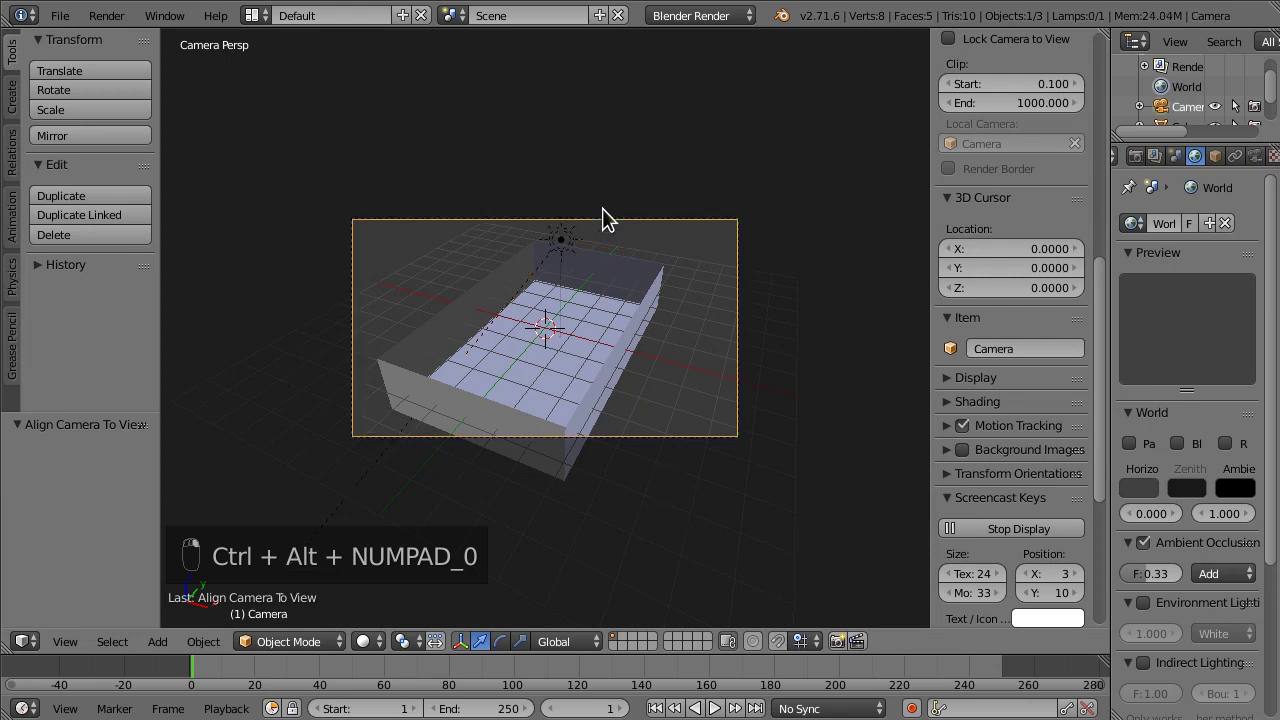
pyautogui.press('ctrl+alt+g')
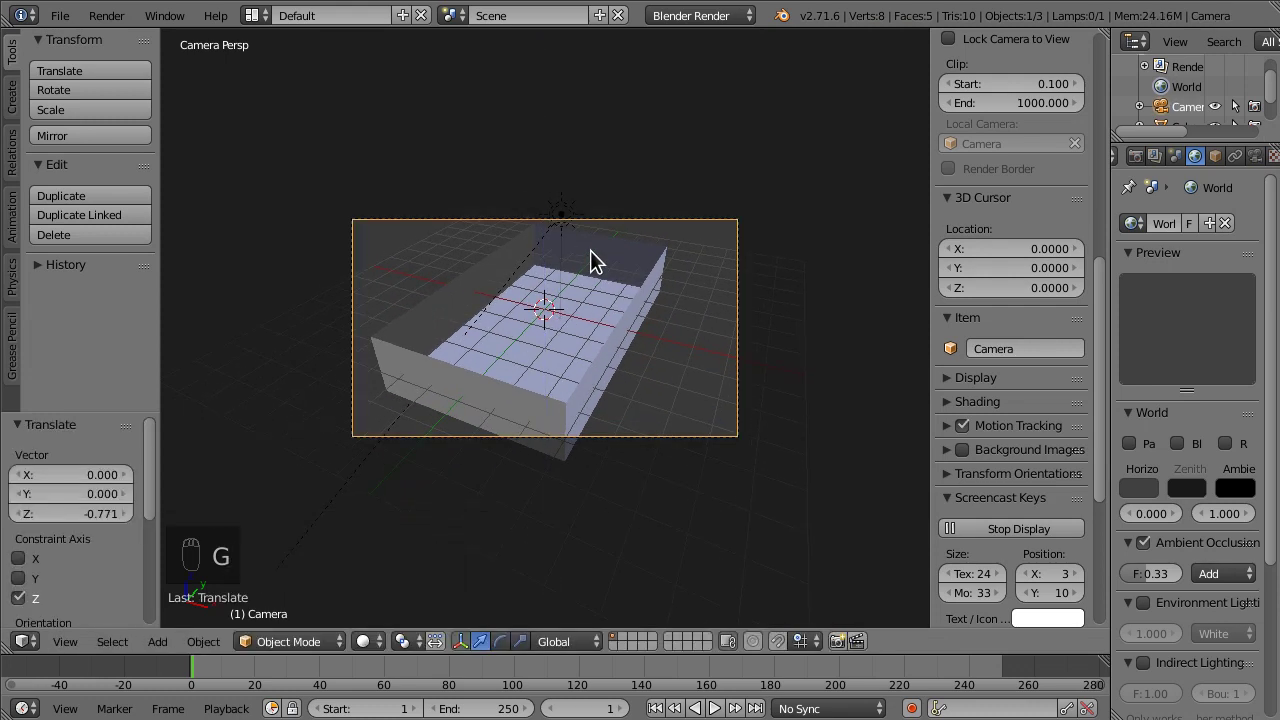
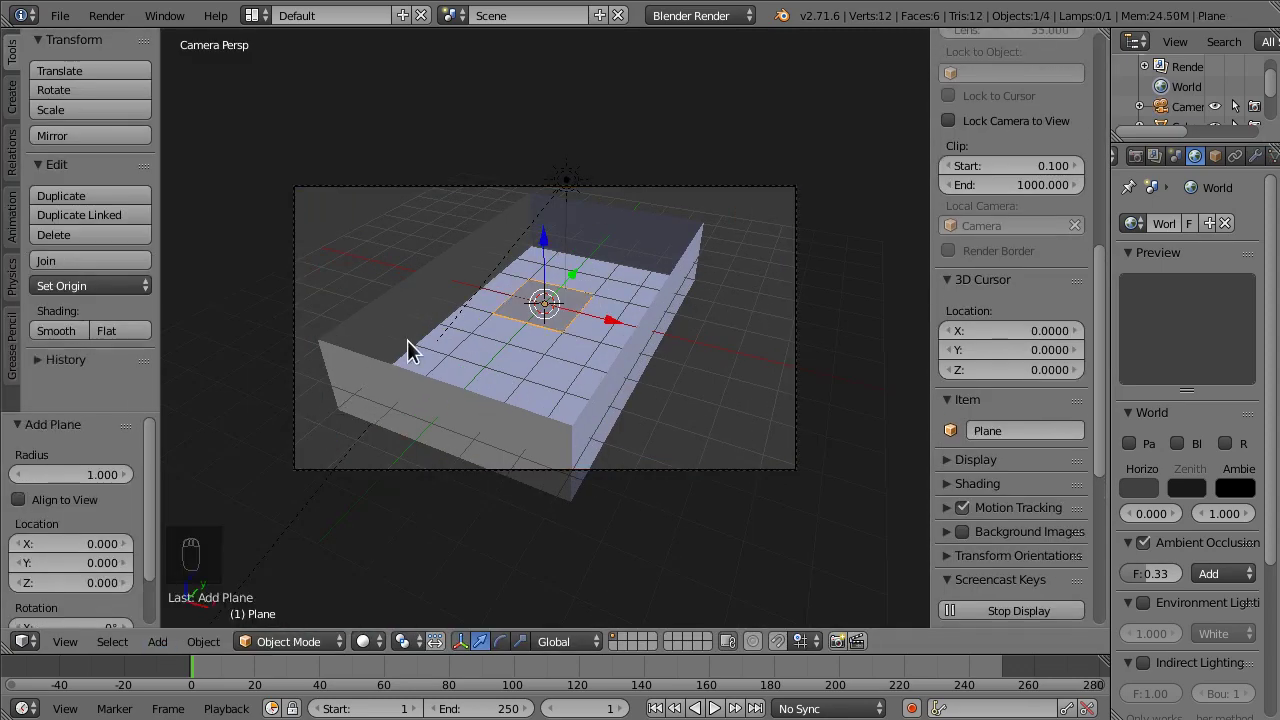
# - Add a mesh plane inside the pool box and begin scaling it up
pyautogui.moveTo(632, 310); pyautogui.dragTo(634, 341)
pyautogui.press('a')
pyautogui.press('x')
pyautogui.press('s')
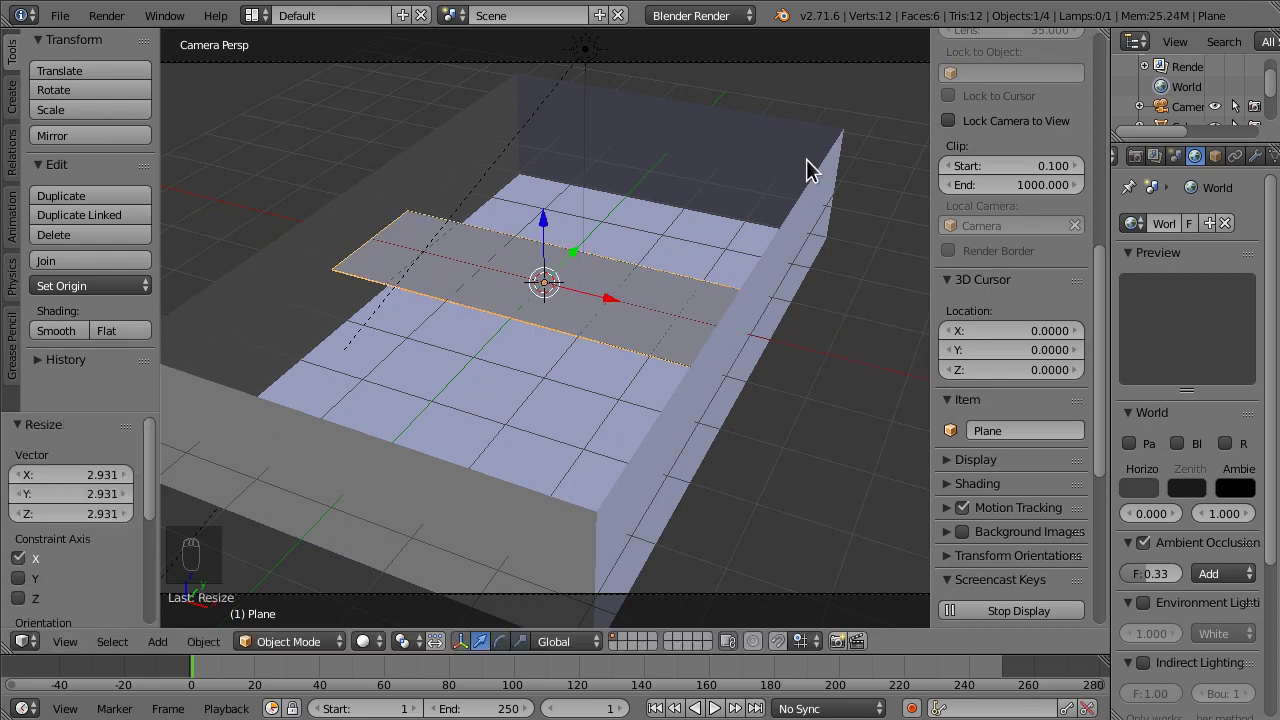
pyautogui.press('s')
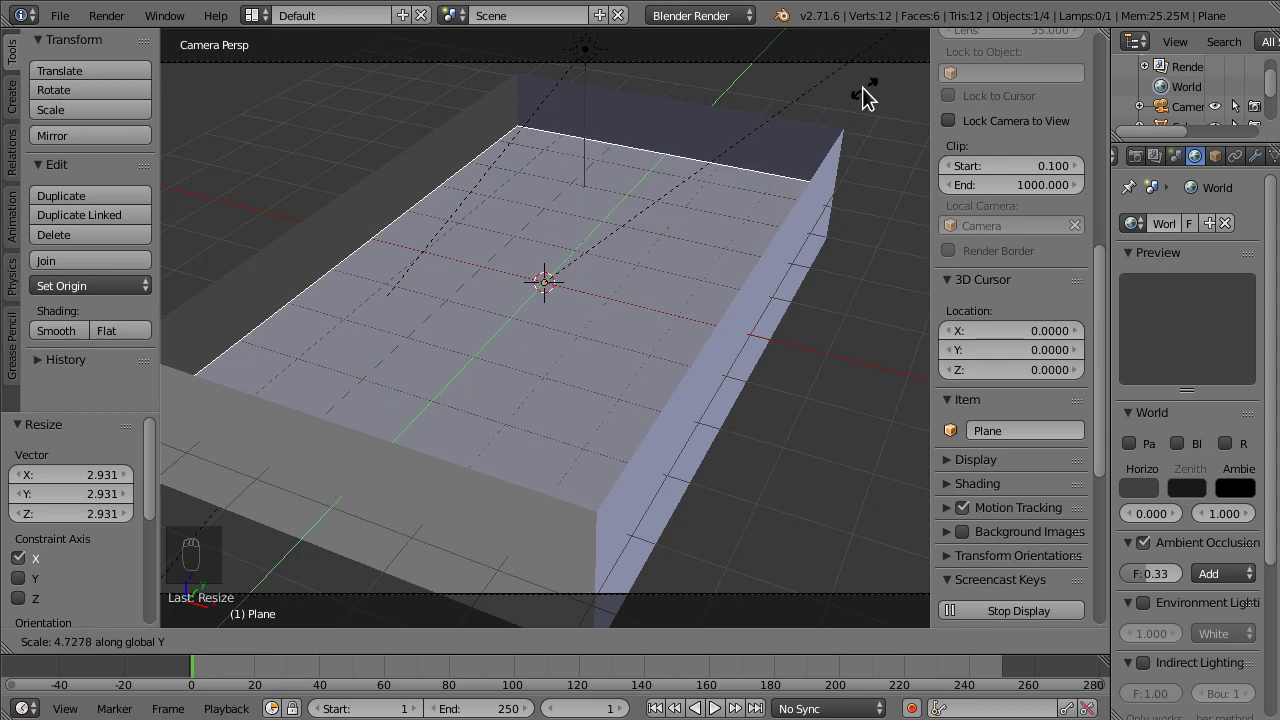
# - Stretch the plane along one axis to the pool's length and select the cube for a modifier
pyautogui.moveTo(541, 293); pyautogui.dragTo(573, 231)
pyautogui.moveTo(573, 231); pyautogui.dragTo(407, 420)
pyautogui.moveTo(407, 420); pyautogui.dragTo(1253, 160)
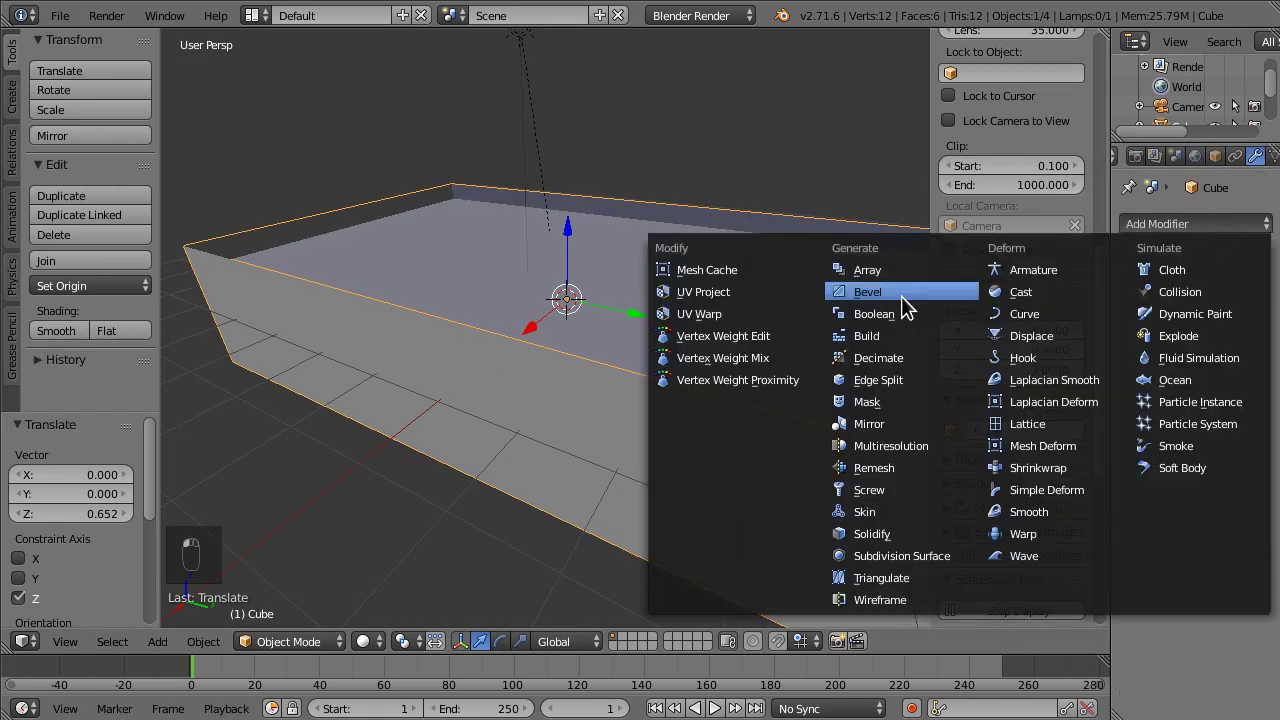
# - Add a Solidify modifier to the pool box with thickness about 0.031 for real walls
pyautogui.moveTo(686, 454); pyautogui.dragTo(583, 426)
pyautogui.middleClick(603, 434)
pyautogui.middleClick(617, 435)
pyautogui.moveTo(623, 435); pyautogui.dragTo(336, 353)
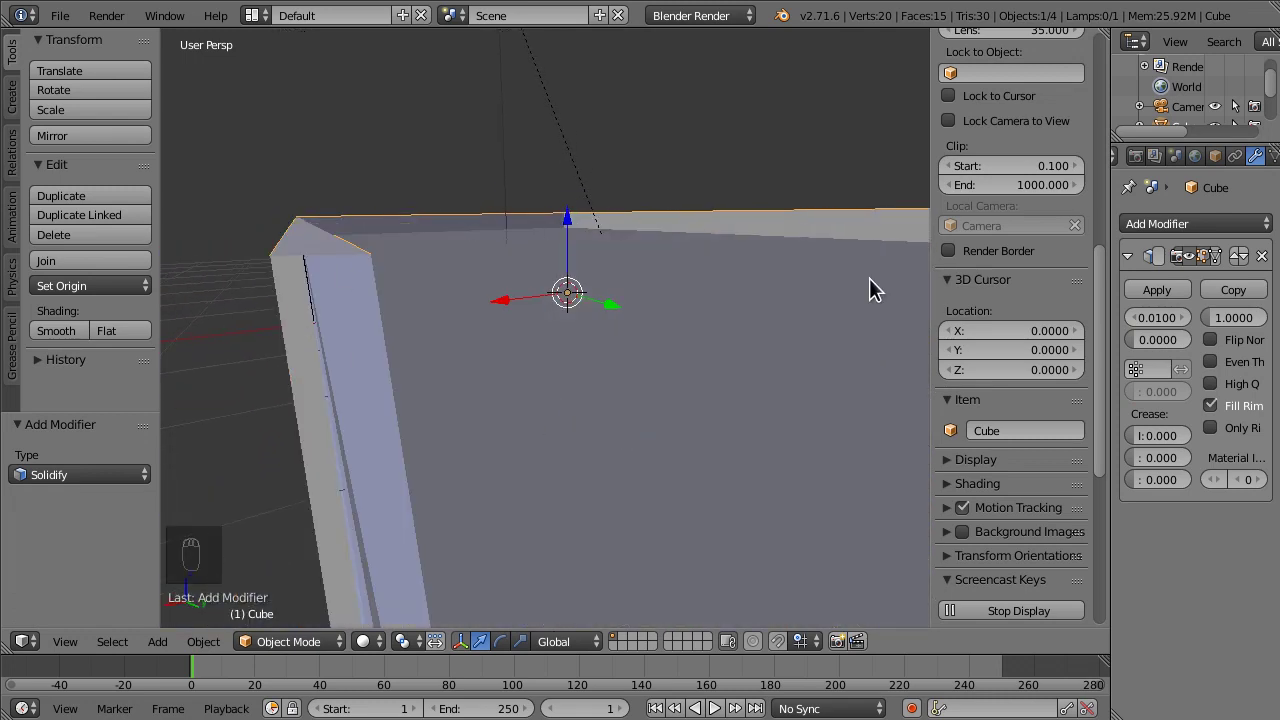
pyautogui.moveTo(1170, 334); pyautogui.dragTo(568, 295)
pyautogui.moveTo(575, 315); pyautogui.dragTo(915, 389)
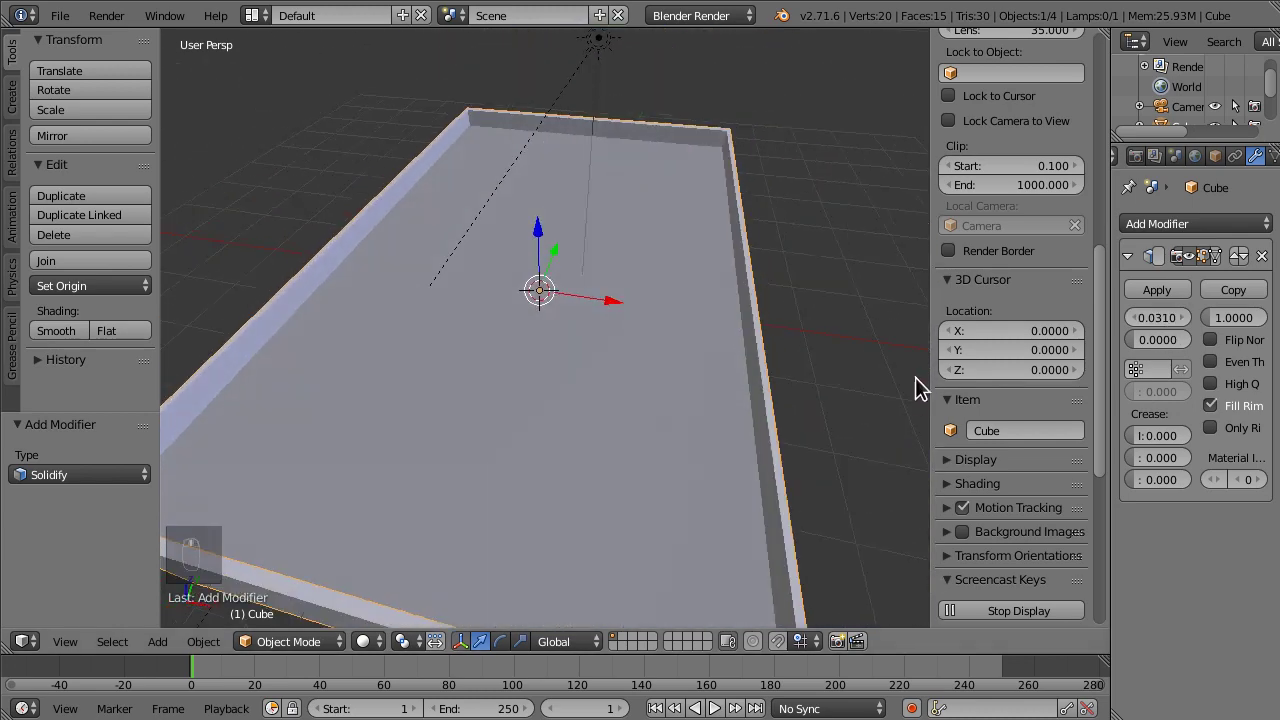
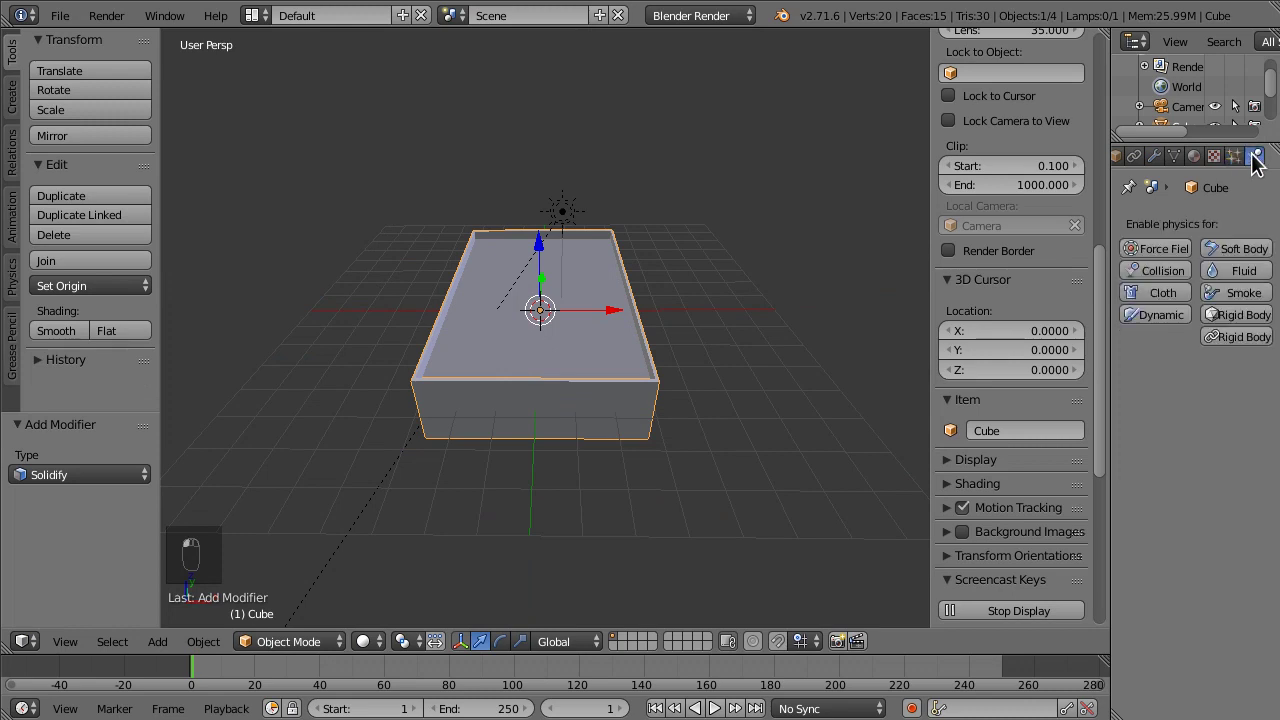
# - Add a Simple Subdivision Surface modifier to the water plane with View and Render levels 4
pyautogui.click(1213, 318)
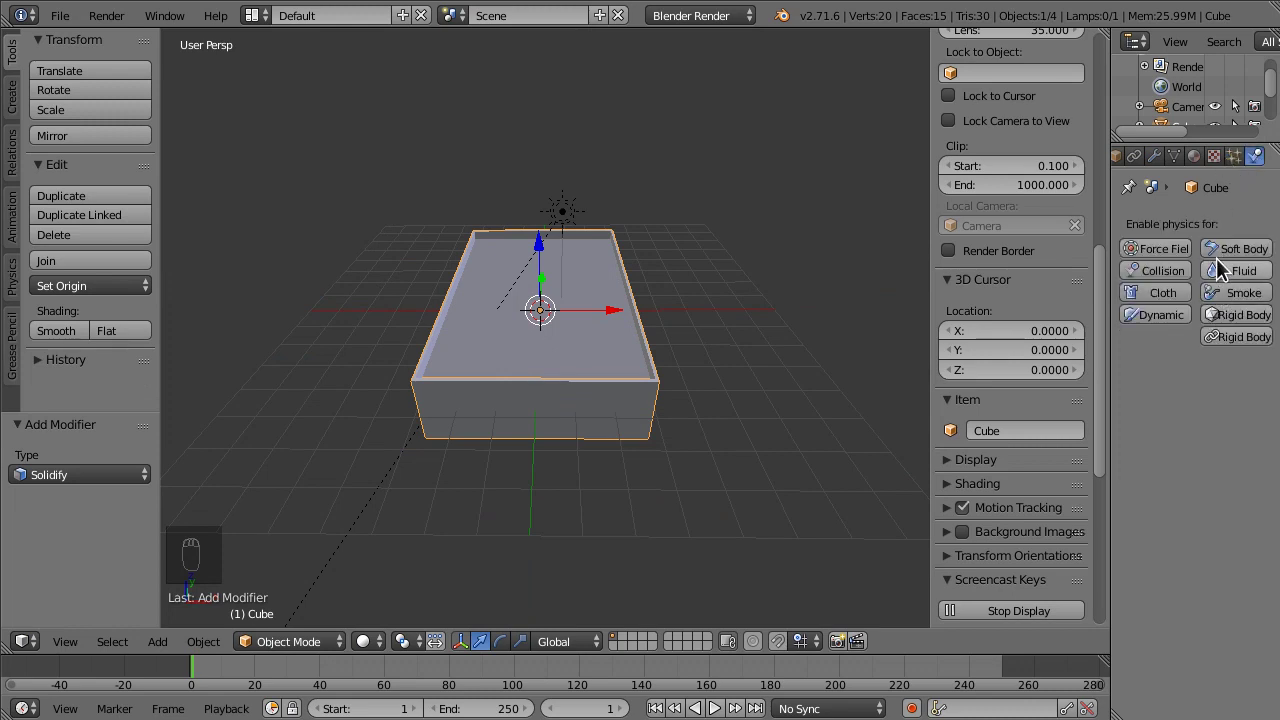
pyautogui.moveTo(1166, 173); pyautogui.dragTo(549, 301)
pyautogui.moveTo(549, 301); pyautogui.dragTo(622, 293)
pyautogui.press('z')
pyautogui.moveTo(1165, 229); pyautogui.dragTo(795, 271)
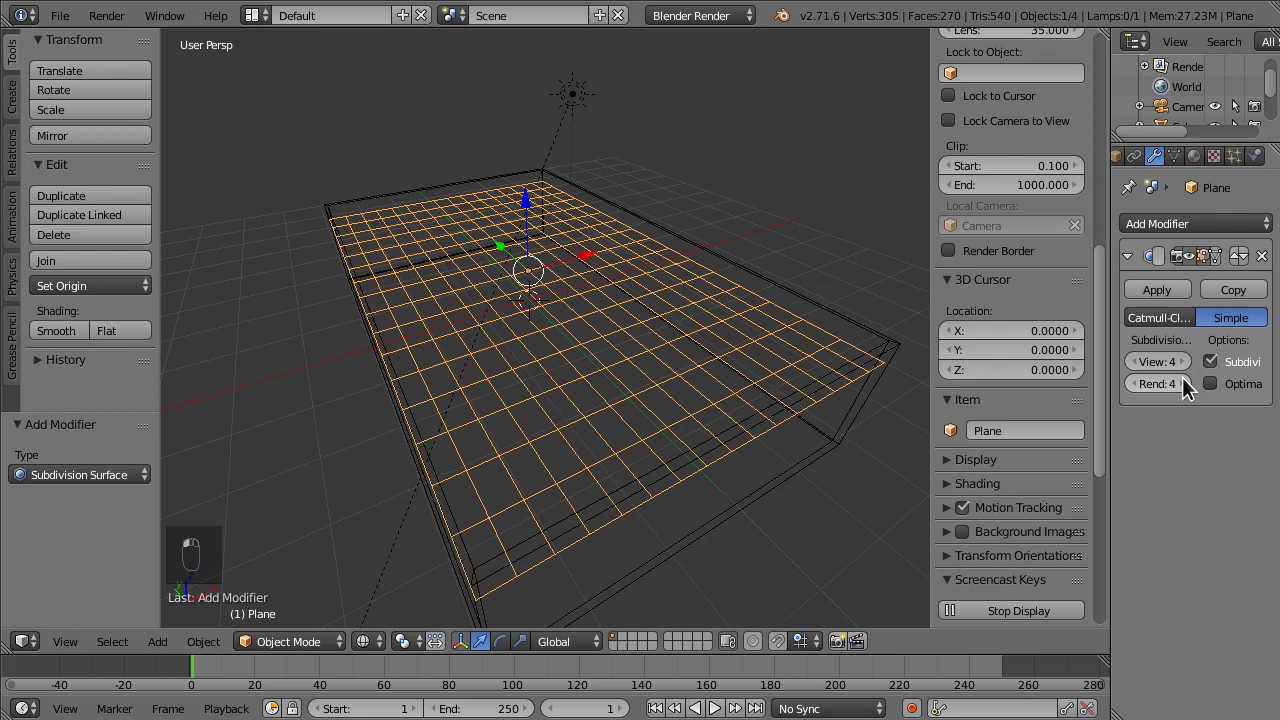
# - Drop the plane's subdivision levels to 2 and enter Edit Mode on its mesh
pyautogui.press('Tab')
pyautogui.middleClick(1194, 154)
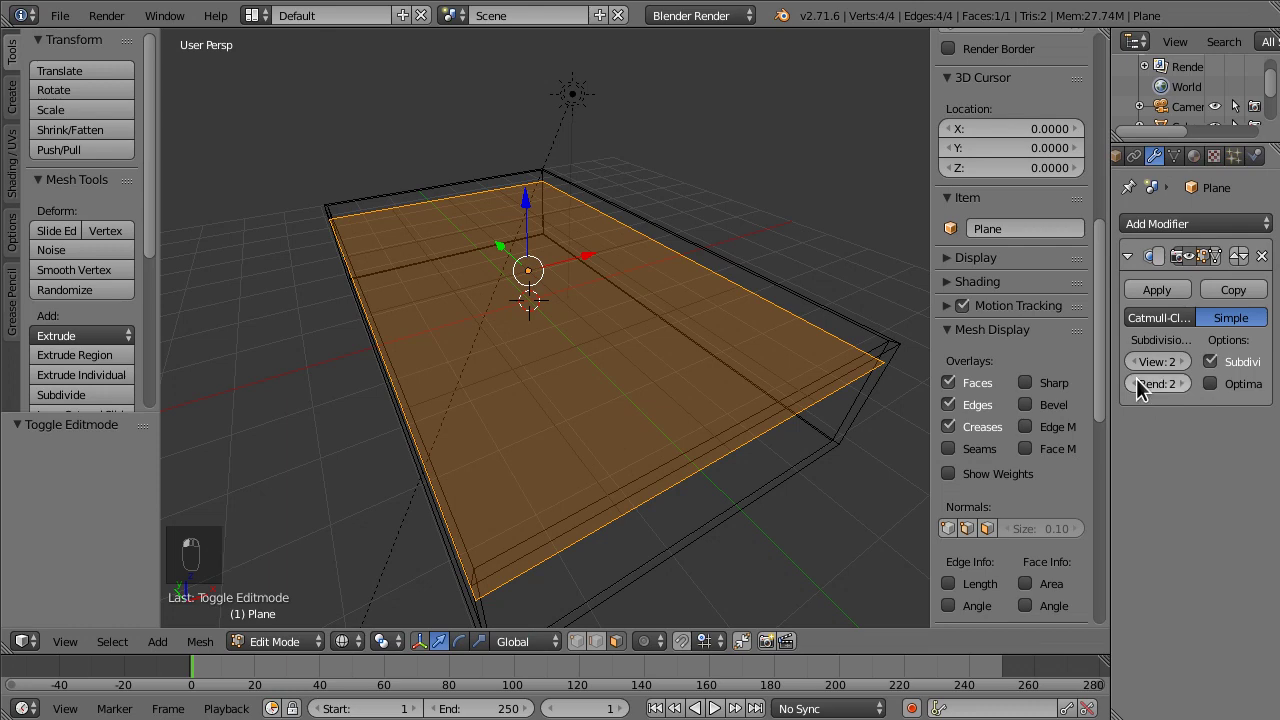
pyautogui.press('Tab')
pyautogui.press('Tab')
pyautogui.moveTo(515, 382); pyautogui.dragTo(506, 230)
# - Subdivide the plane with 9 cuts into a 10-by-10 grid and leave Edit Mode
pyautogui.press('w')
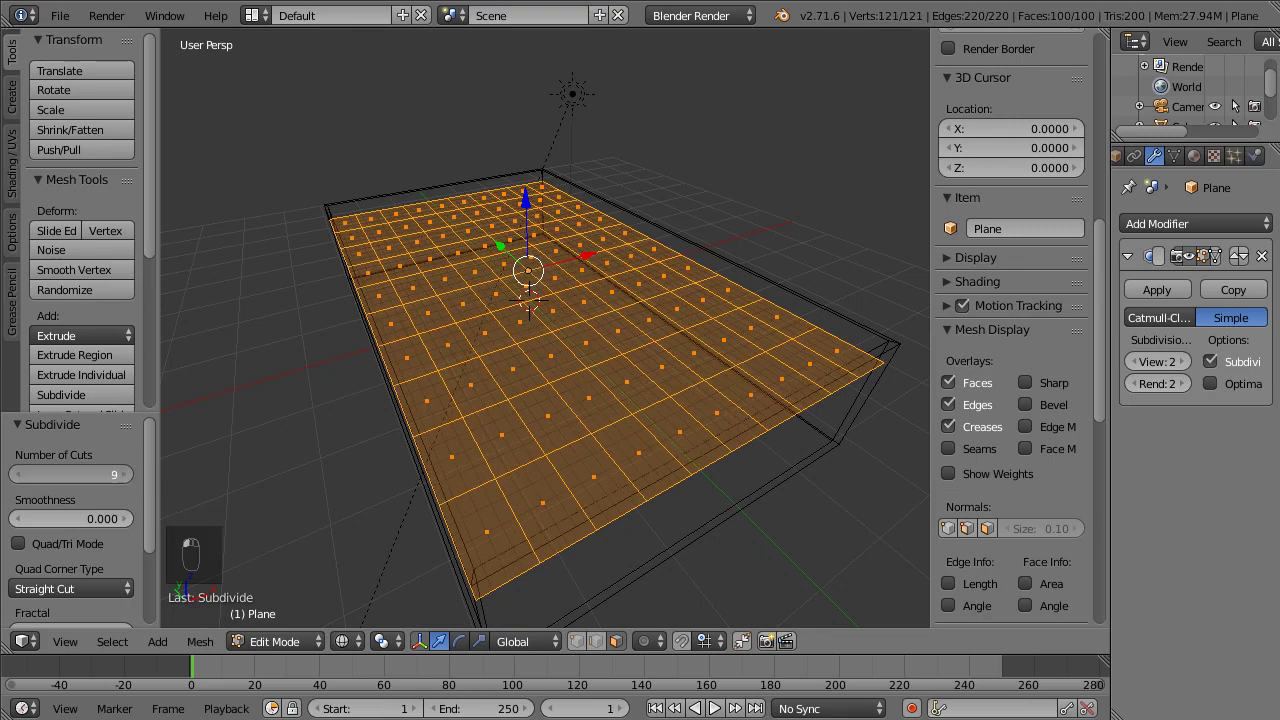
pyautogui.press('Tab')
pyautogui.press('z')
pyautogui.press('Tab')
pyautogui.press('Tab')
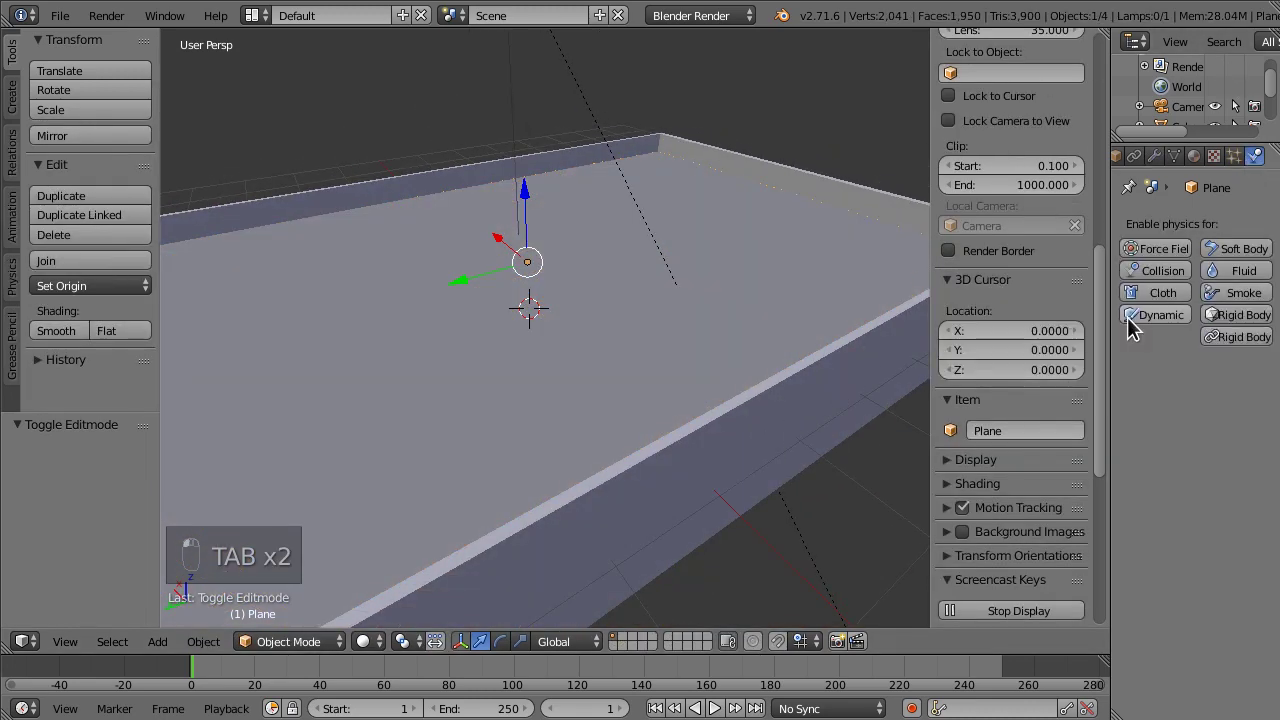
# - Add a Dynamic Paint canvas to the water plane and set its surface type to Waves
pyautogui.moveTo(516, 264); pyautogui.dragTo(571, 266)
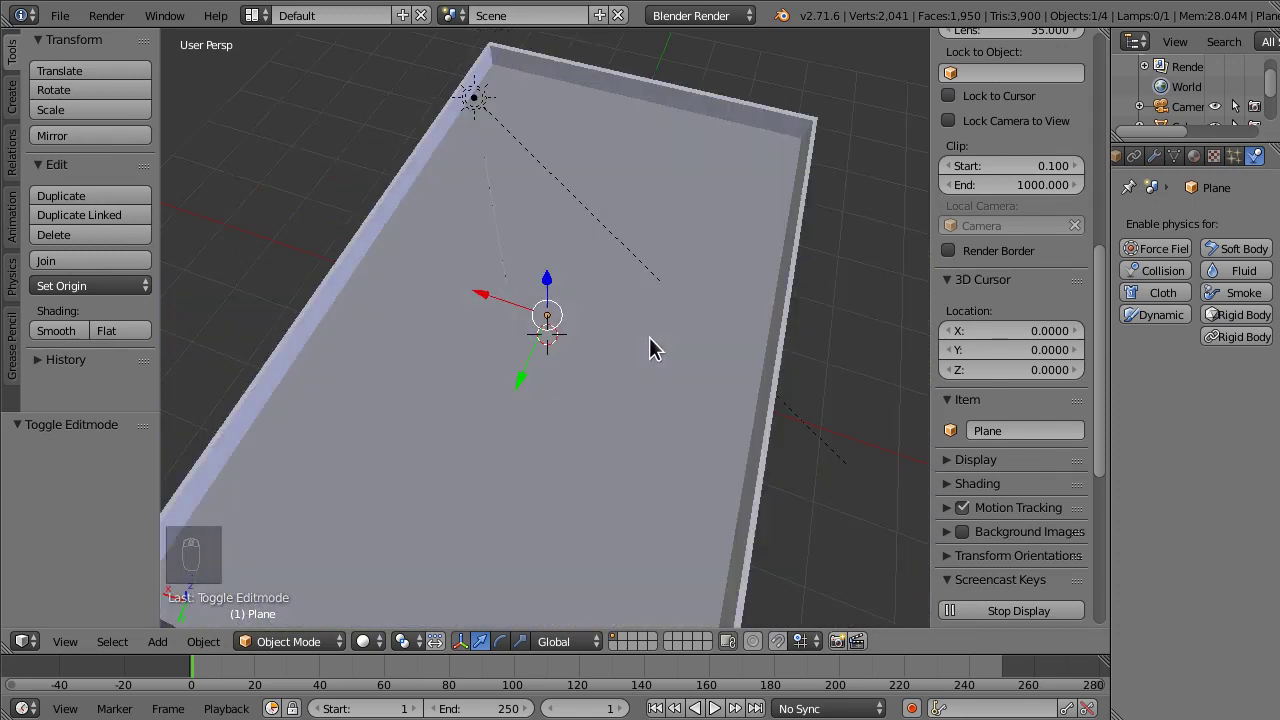
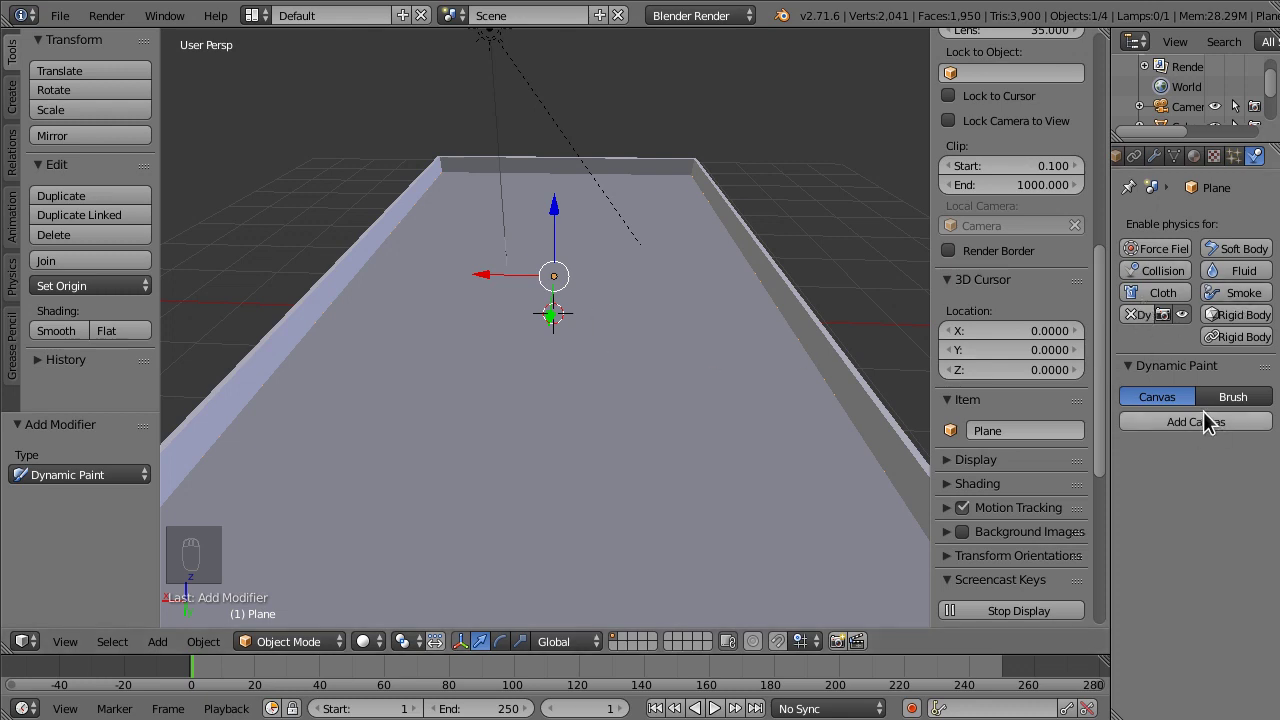
pyautogui.moveTo(1181, 406); pyautogui.dragTo(546, 374)
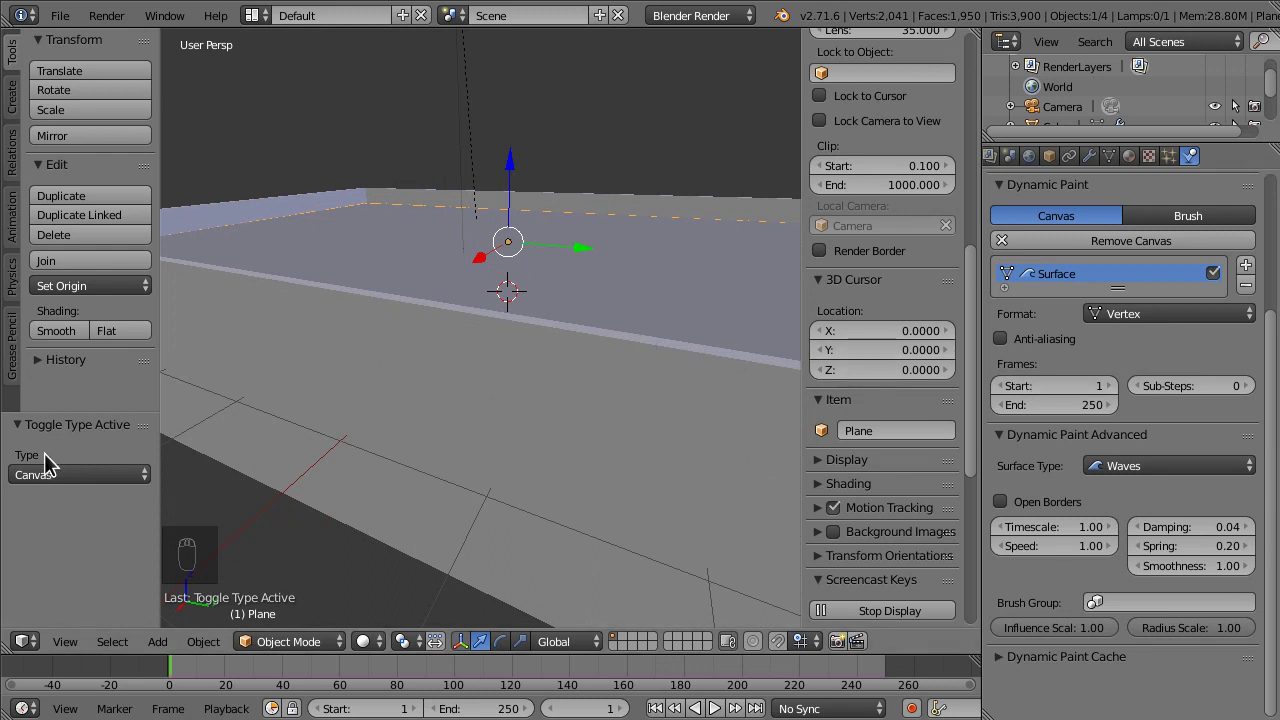
# - Play the animation to preview the canvas, orbiting to watch the ripples form
pyautogui.press('alt+a')
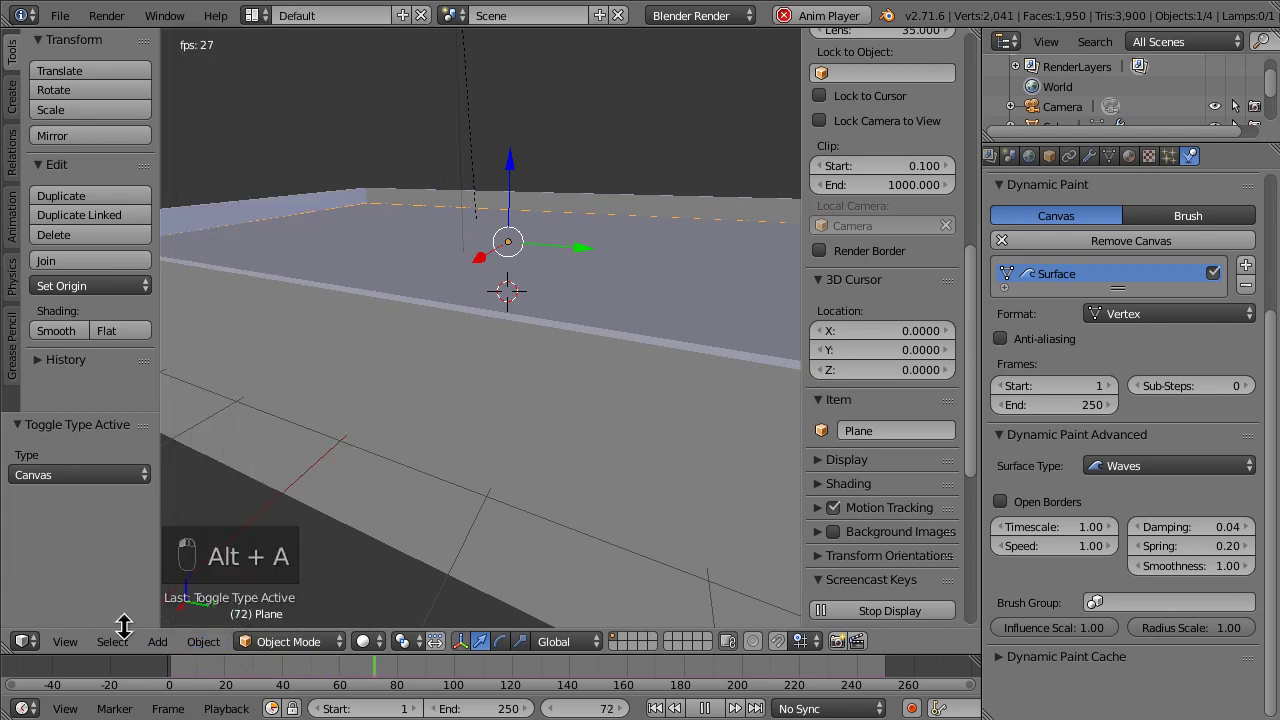
pyautogui.press('Escape')
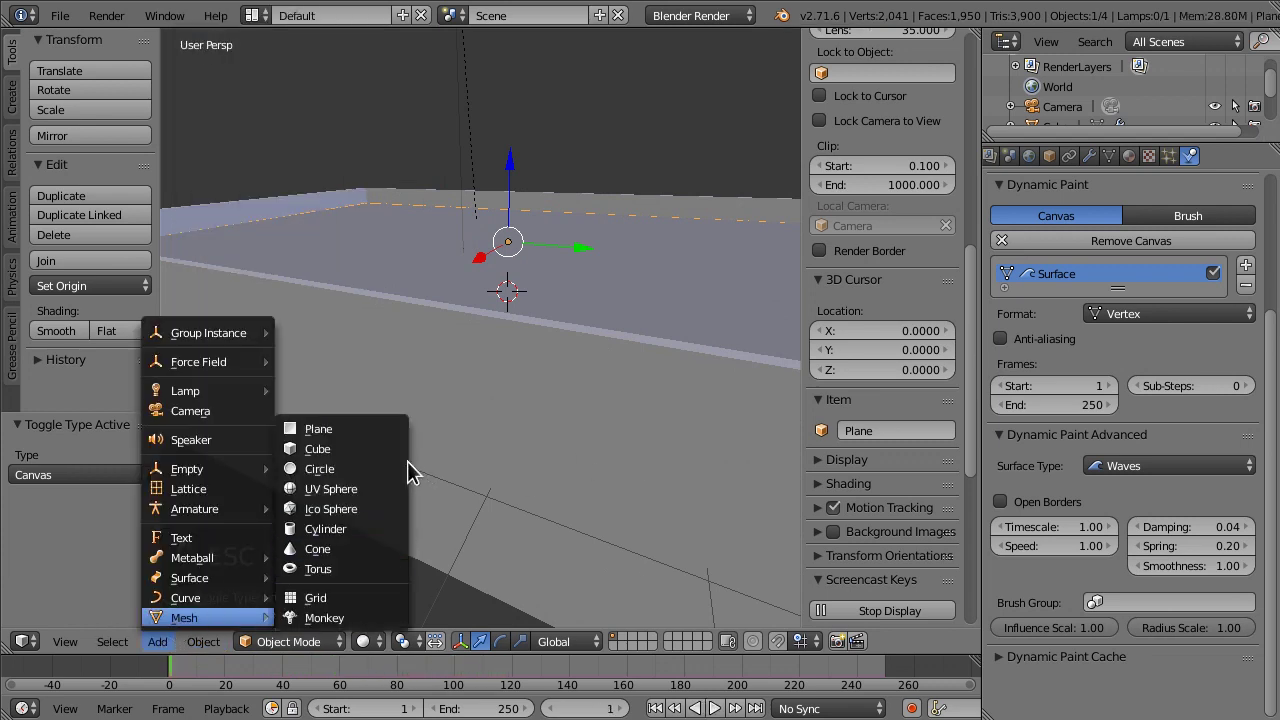
pyautogui.moveTo(517, 216); pyautogui.dragTo(1202, 294)
pyautogui.moveTo(1202, 294); pyautogui.dragTo(1111, 316)
pyautogui.moveTo(1111, 316); pyautogui.dragTo(610, 366)
pyautogui.moveTo(574, 363); pyautogui.dragTo(305, 484)
pyautogui.press('alt+a')
pyautogui.middleClick(444, 330)
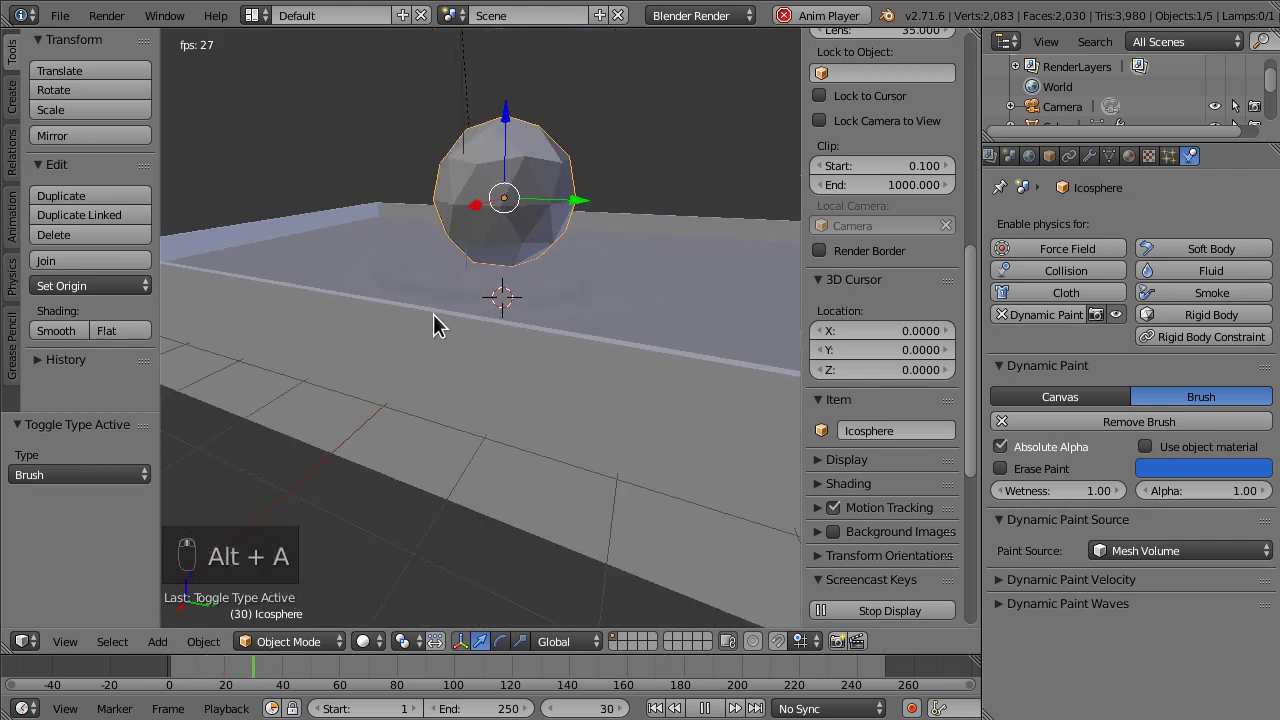
pyautogui.middleClick(375, 317)
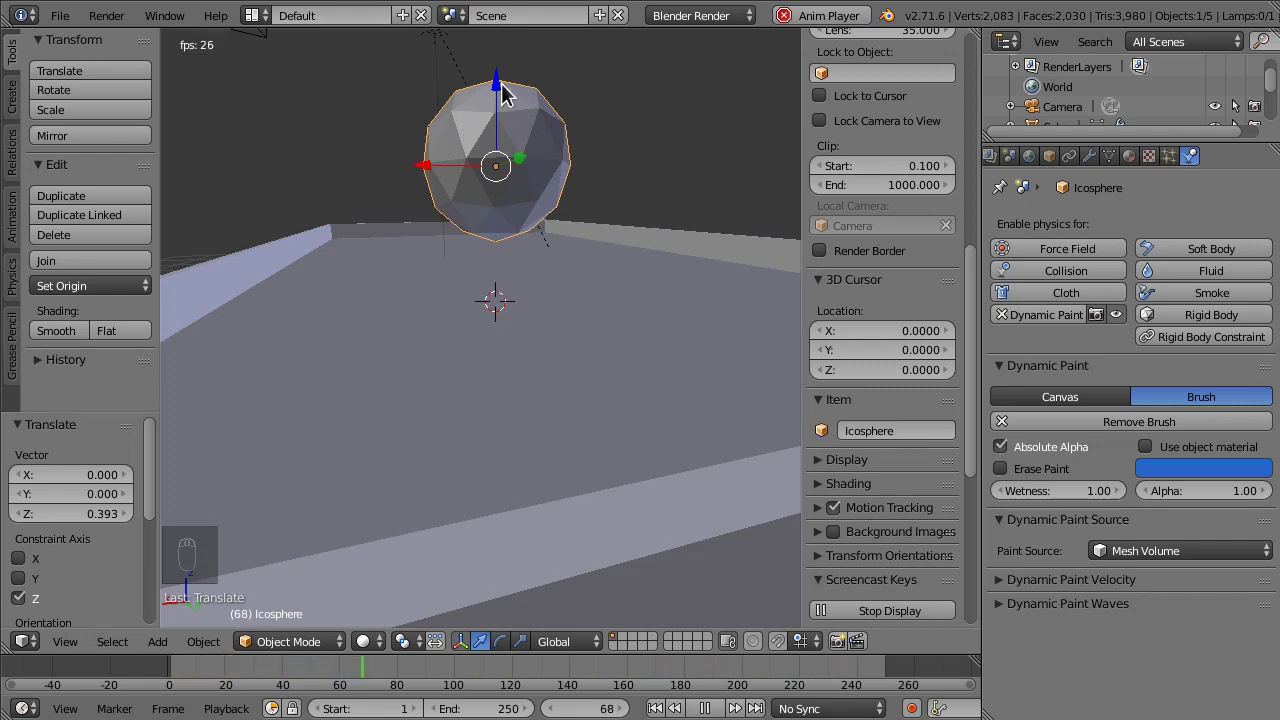
# - Move the icosphere brush down through the water surface, across the pool, then out of it
pyautogui.moveTo(502, 325); pyautogui.dragTo(393, 263)
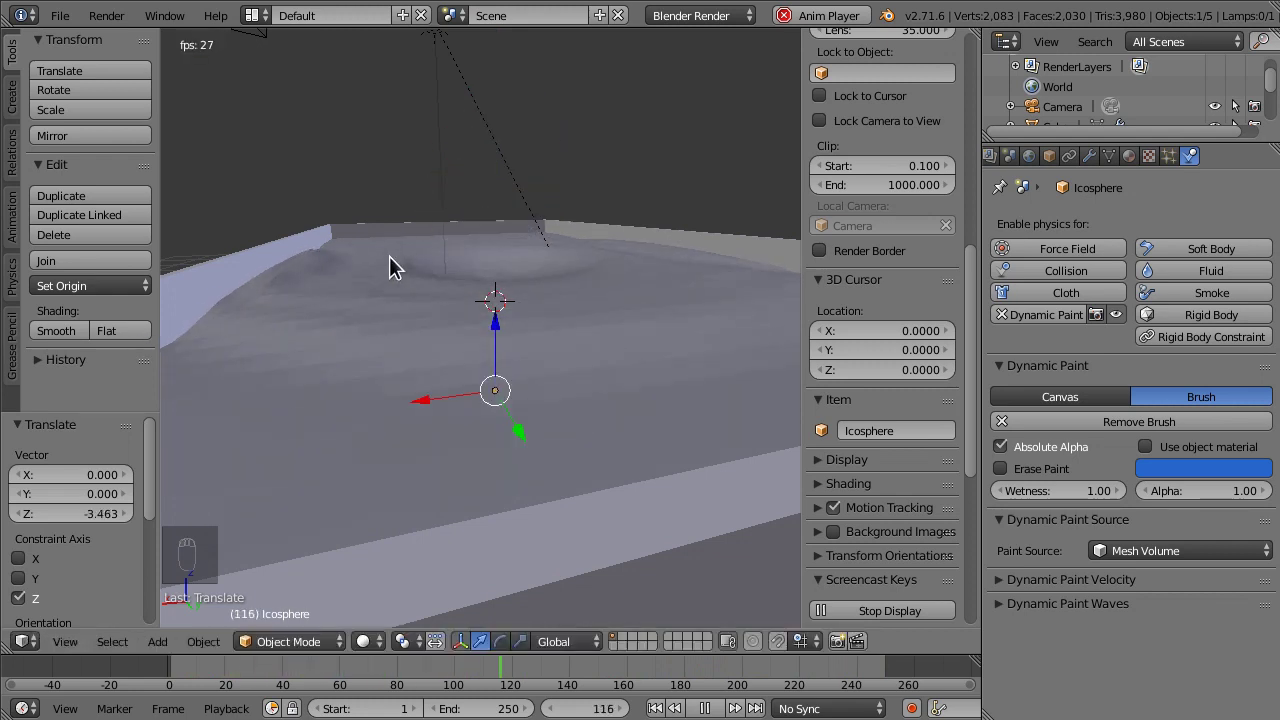
pyautogui.middleClick(542, 263)
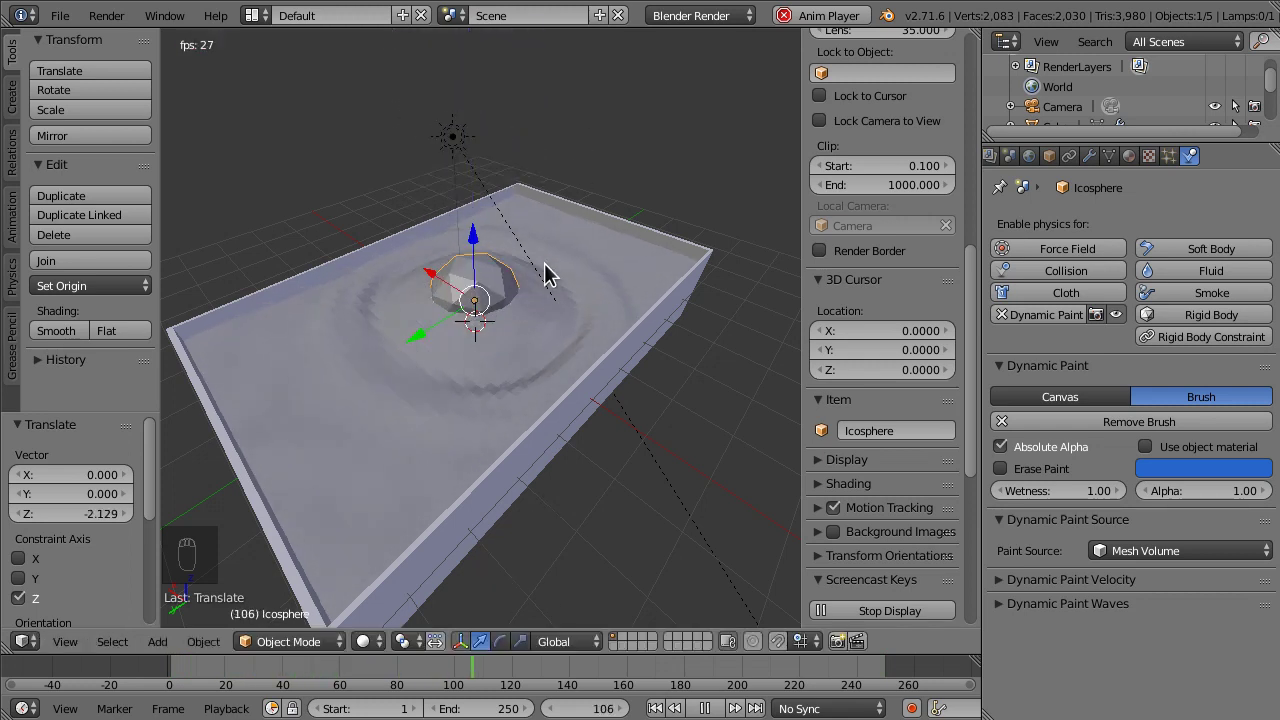
pyautogui.press('g')
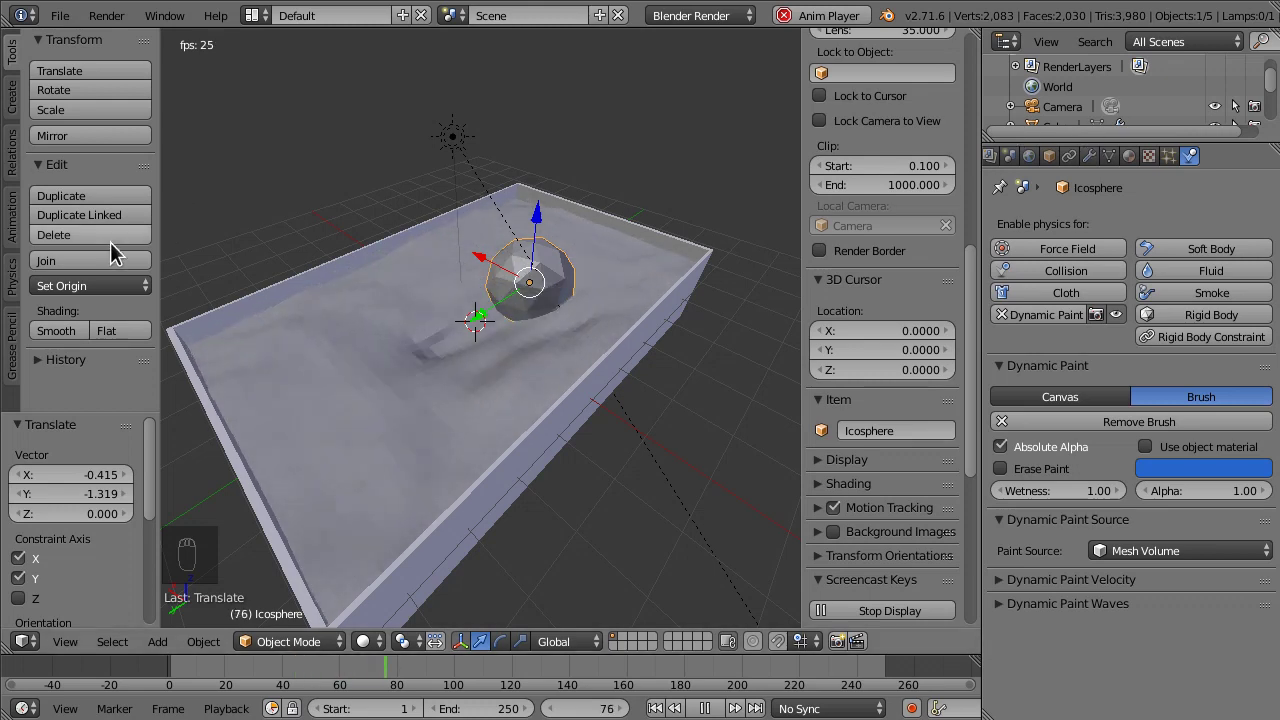
pyautogui.moveTo(73, 335); pyautogui.dragTo(458, 367)
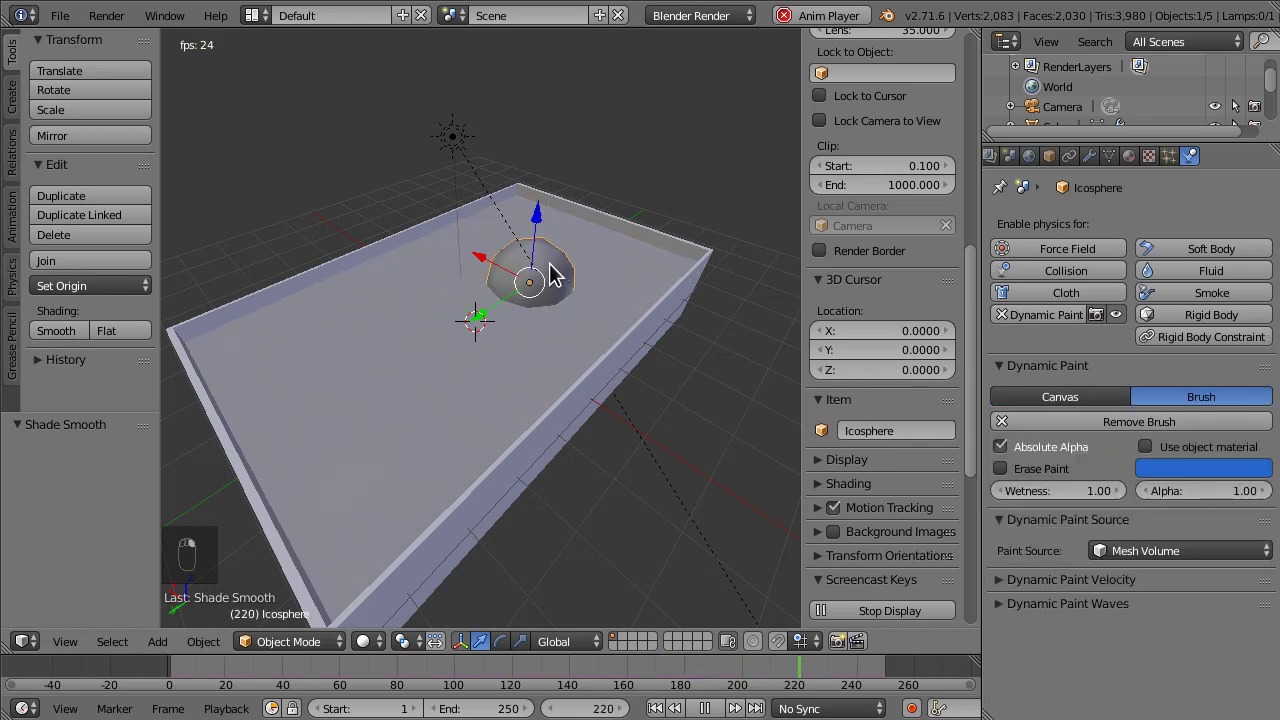
pyautogui.press('g')
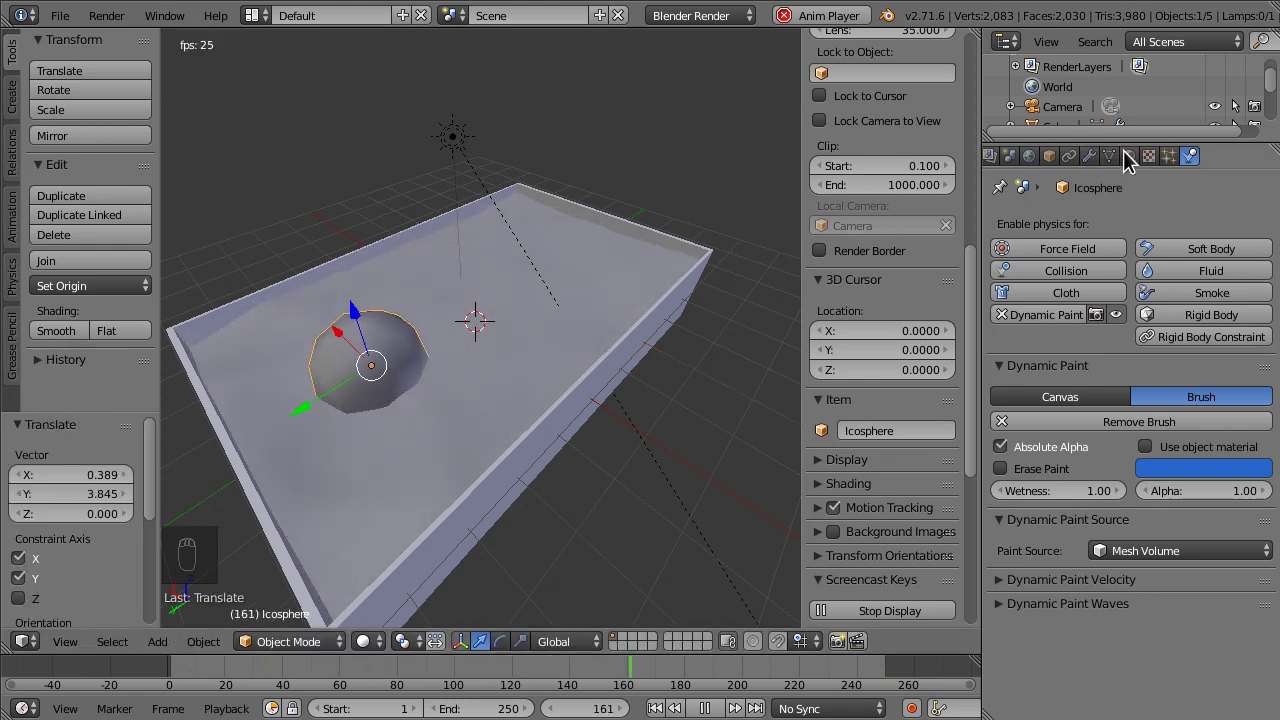
# - Select the sun lamp, stop playback, and tick Sky under Sky & Atmosphere
pyautogui.click(470, 152)
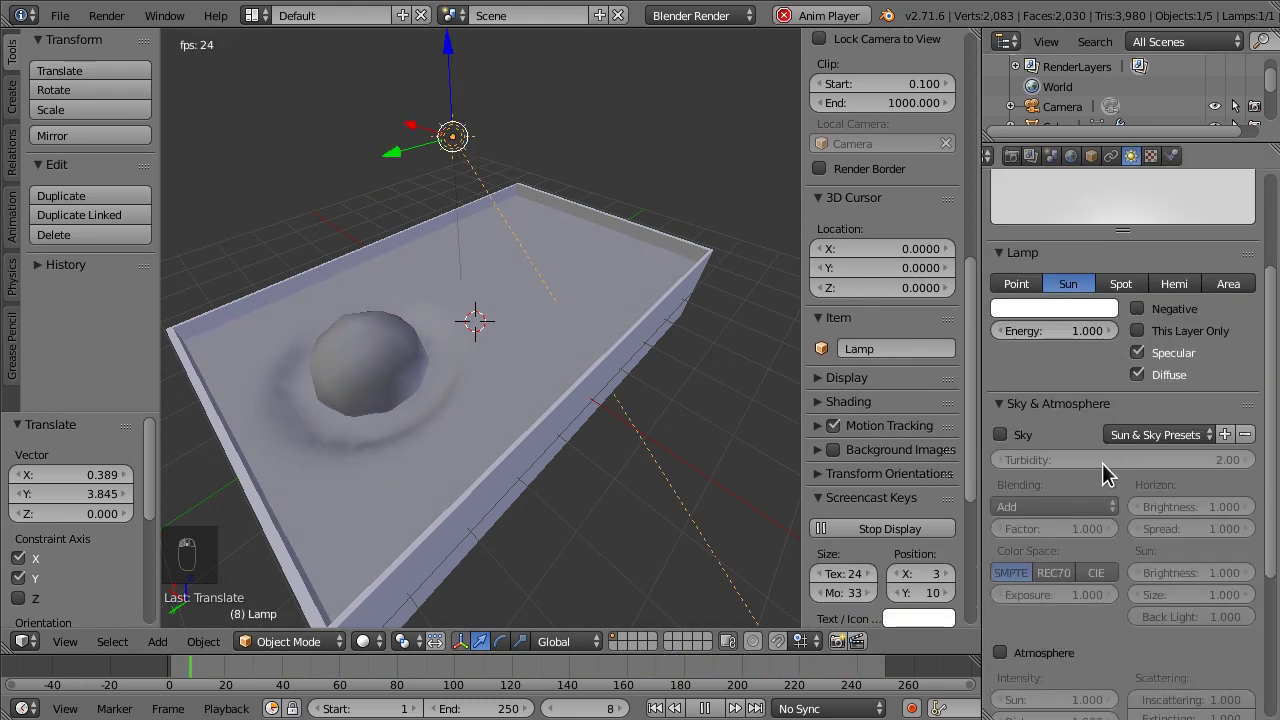
pyautogui.press('Escape')
pyautogui.moveTo(196, 680); pyautogui.dragTo(281, 689)
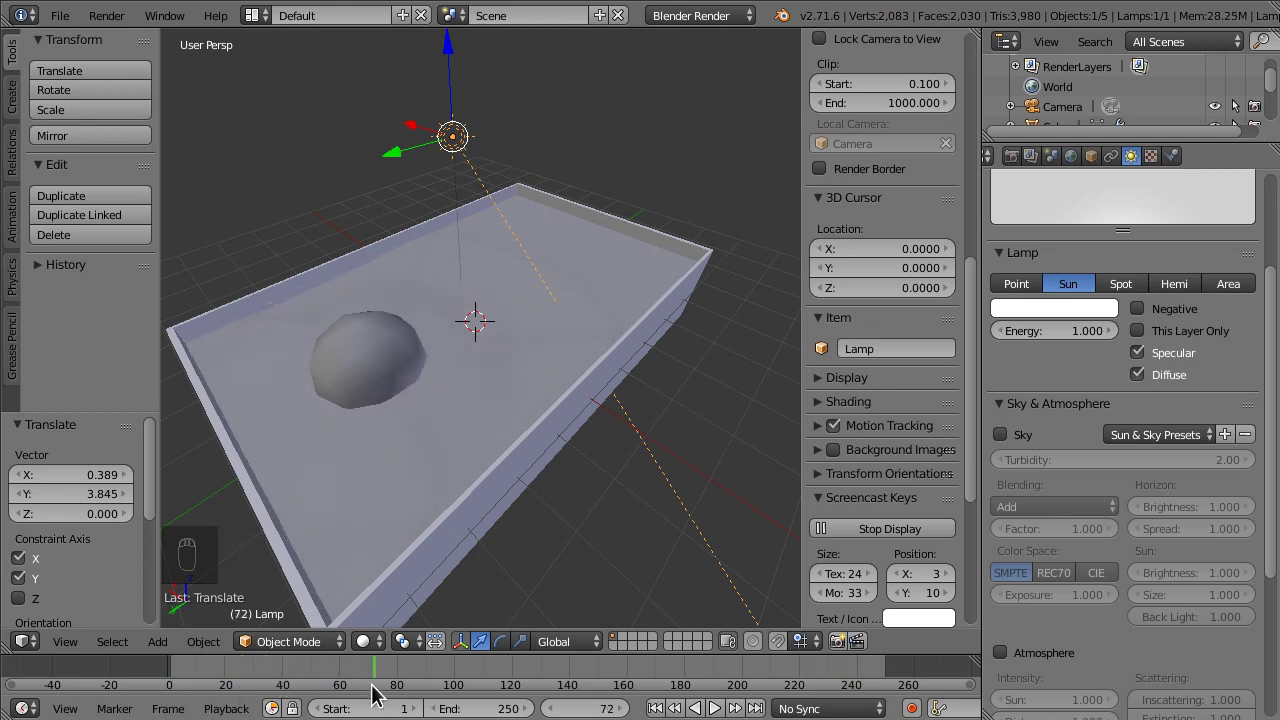
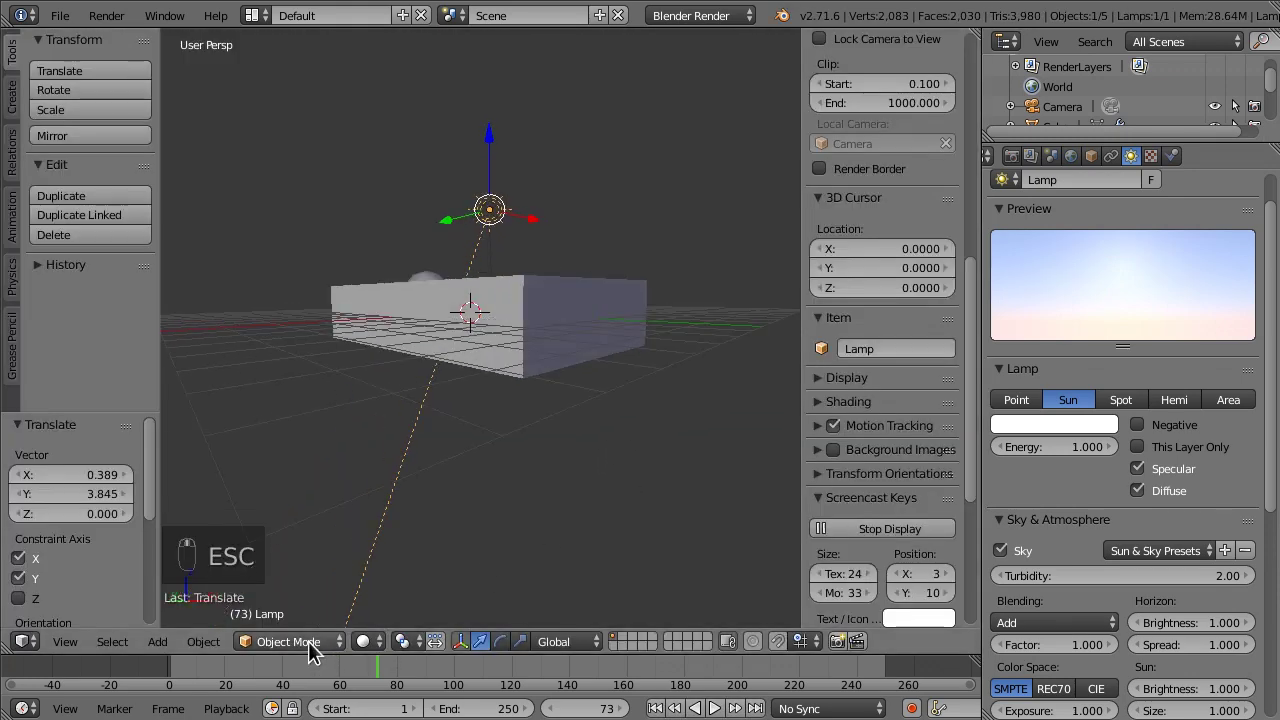
# - Orbit the rendered preview across the pool against the sky and align the camera to that view
pyautogui.moveTo(323, 564); pyautogui.dragTo(394, 509)
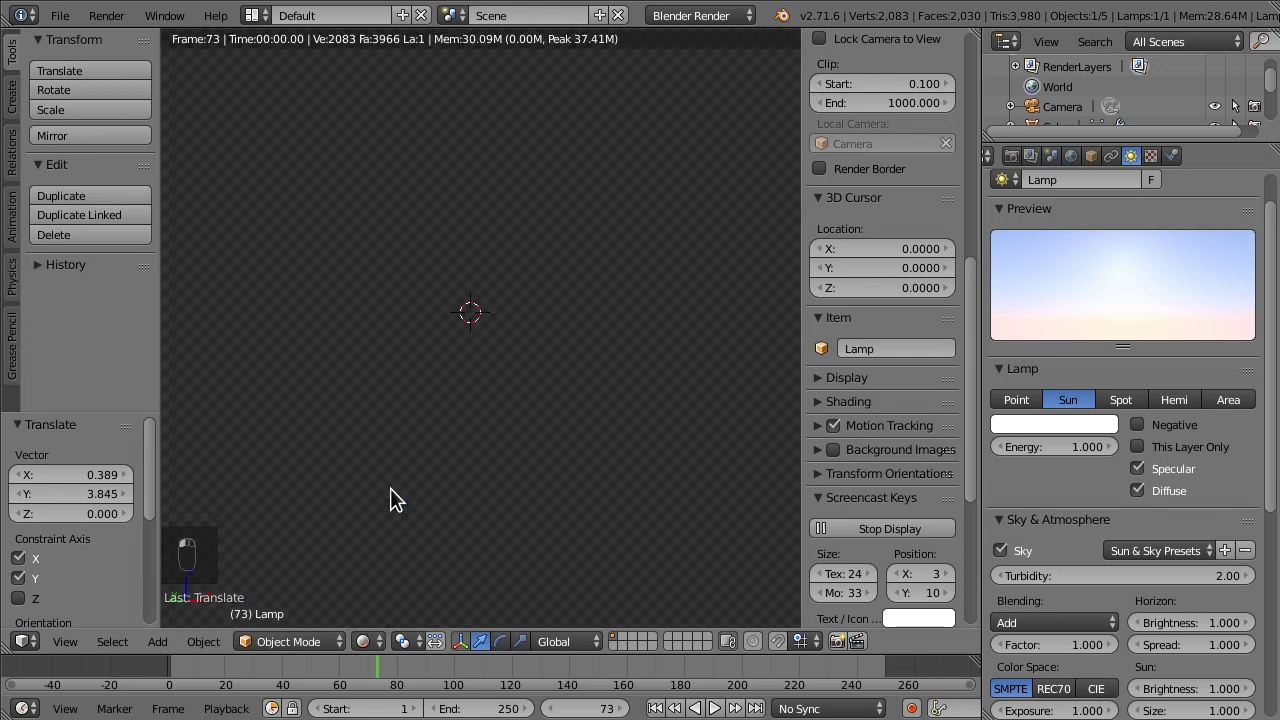
pyautogui.moveTo(566, 367); pyautogui.dragTo(530, 430)
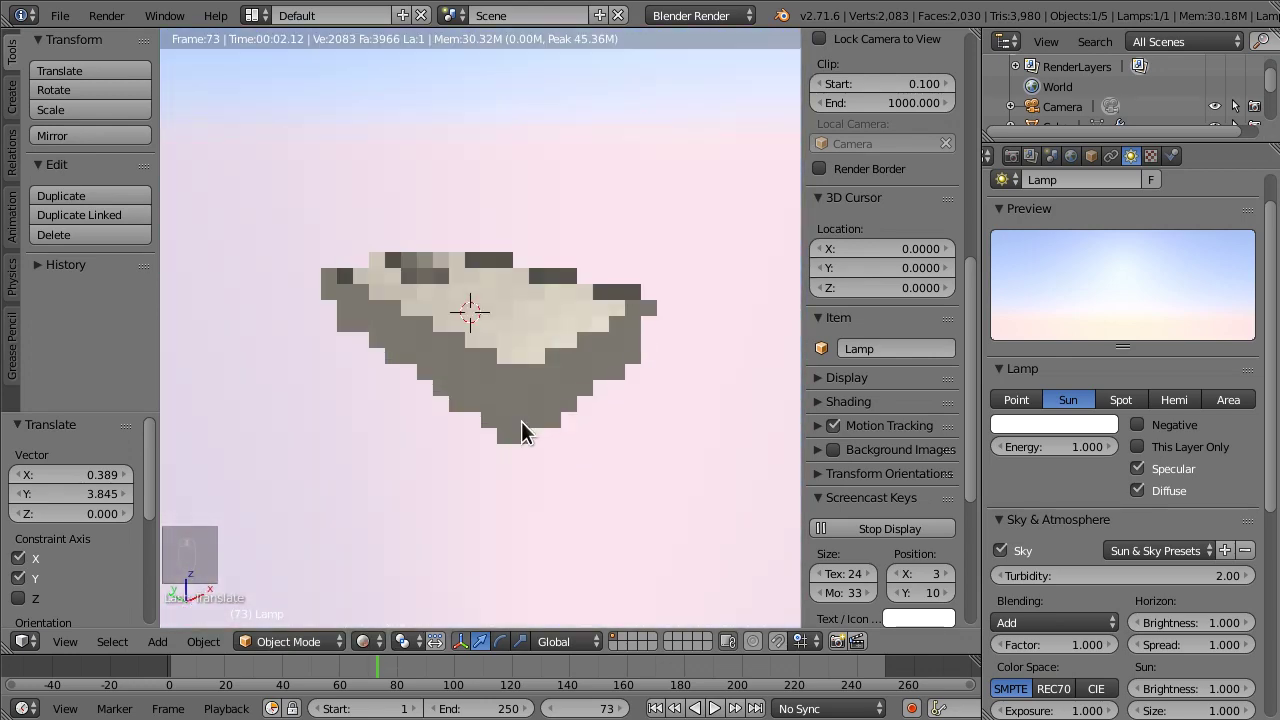
pyautogui.middleClick(484, 462)
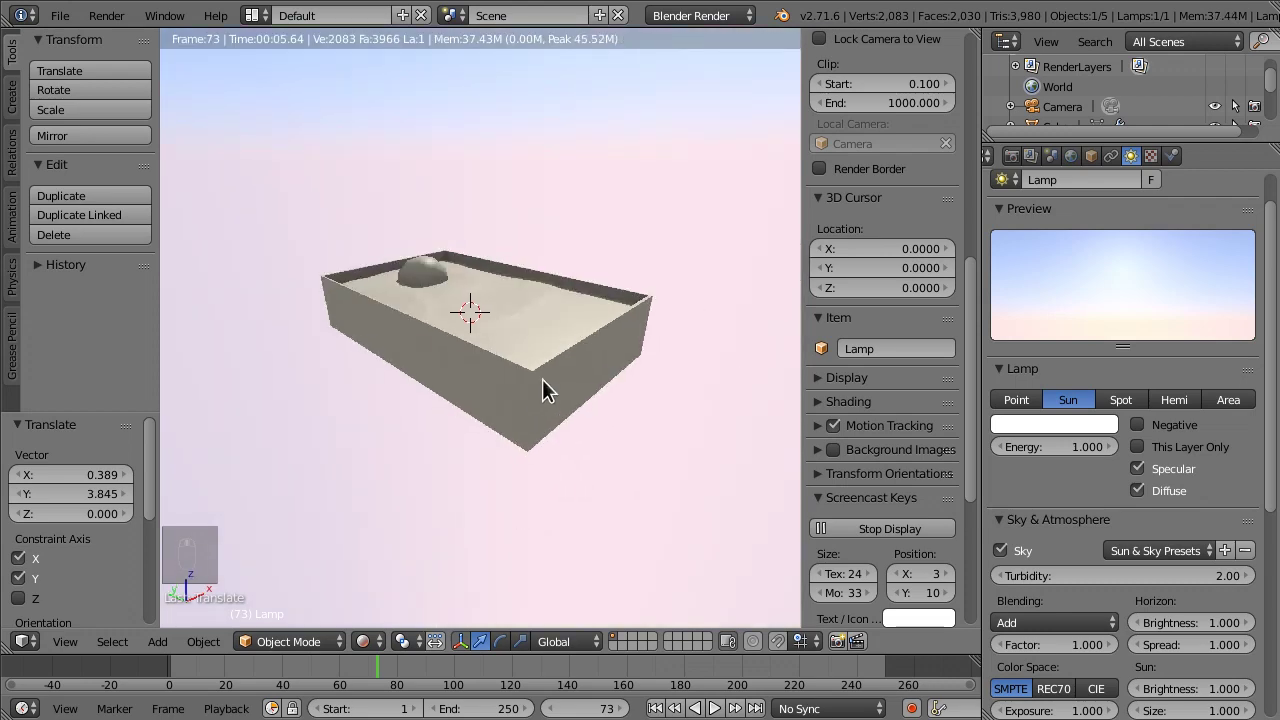
pyautogui.press('ctrl+alt+KP_0')
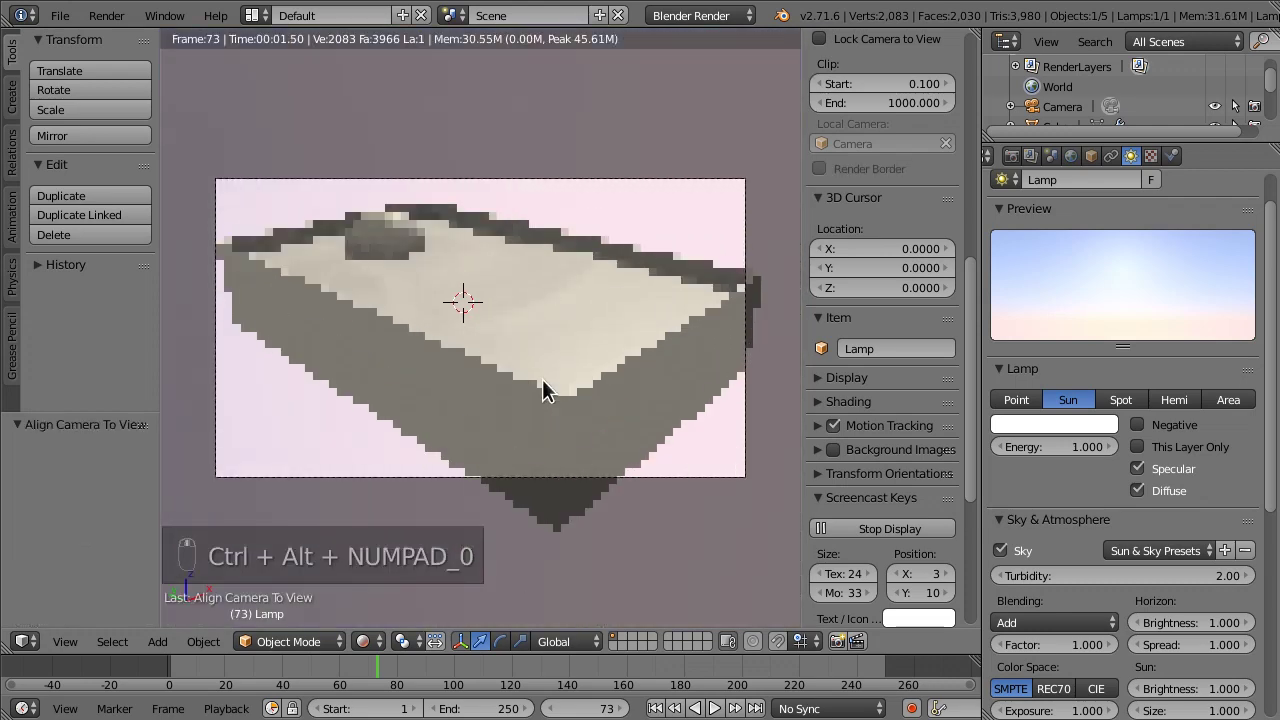
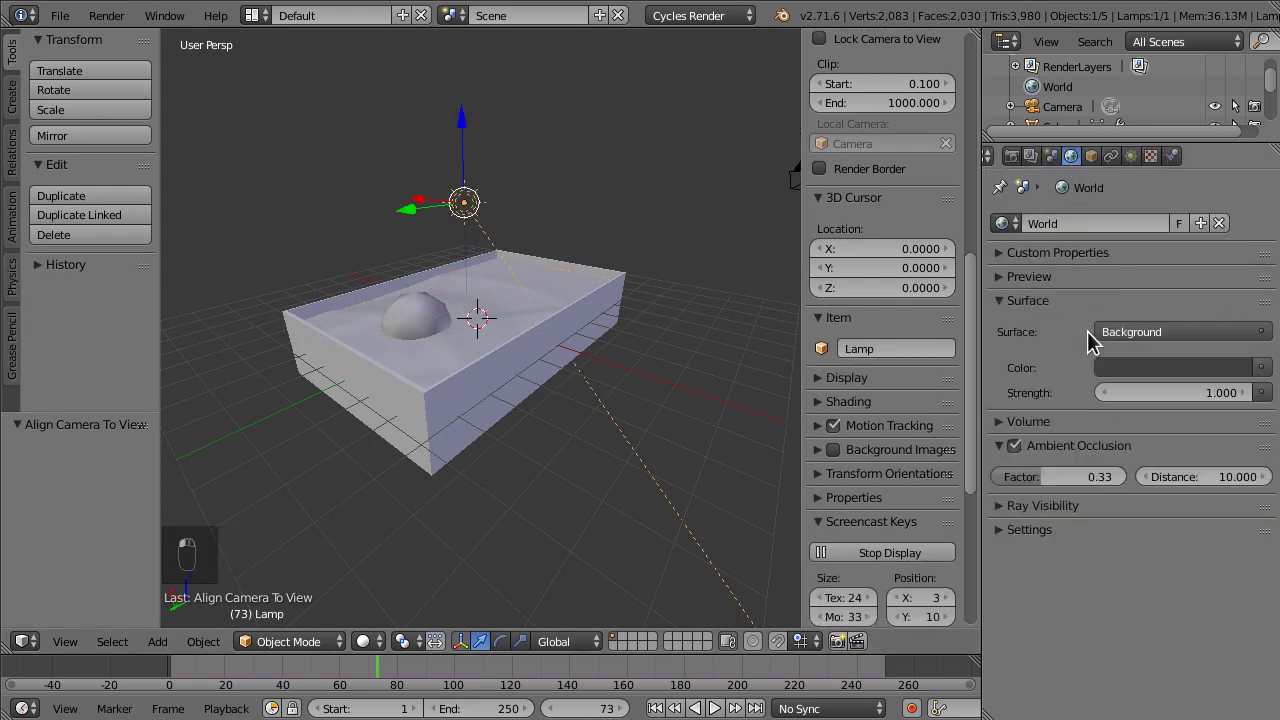
# - Set the world surface colour to a Preetham sky texture
pyautogui.click(1275, 370)
pyautogui.moveTo(1270, 370); pyautogui.dragTo(1236, 394)
pyautogui.moveTo(1191, 449); pyautogui.dragTo(1083, 392)
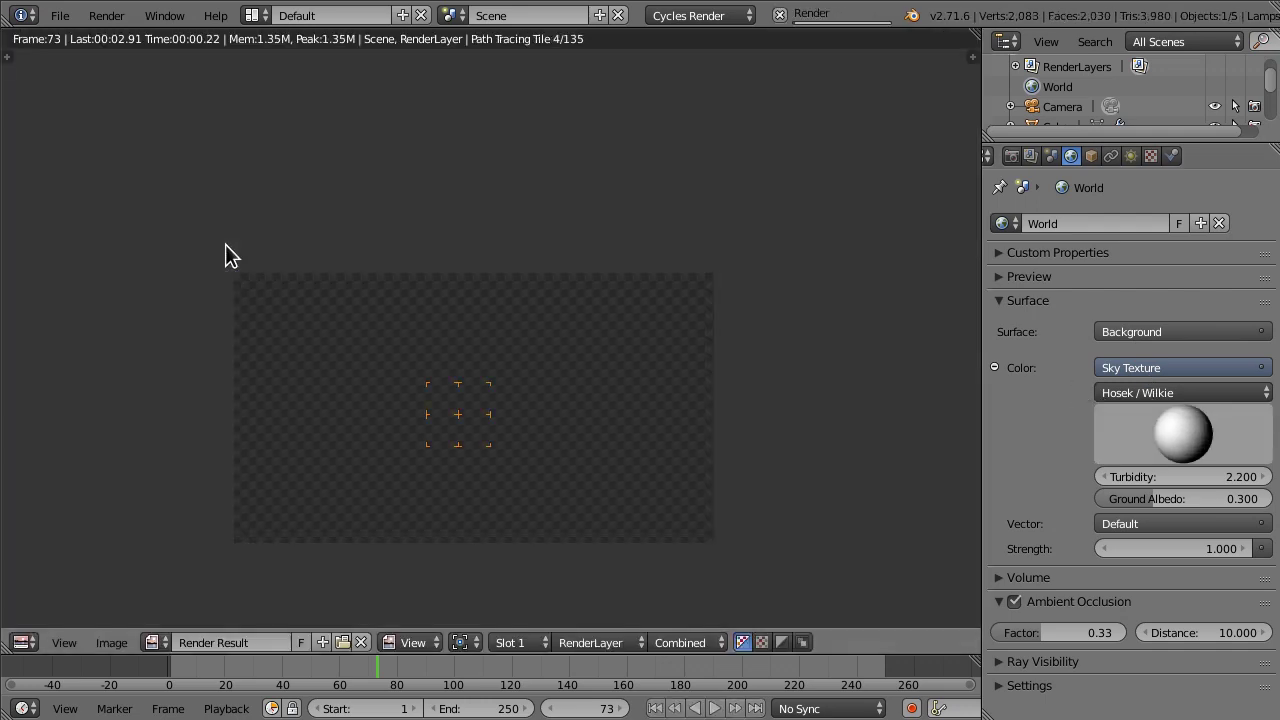
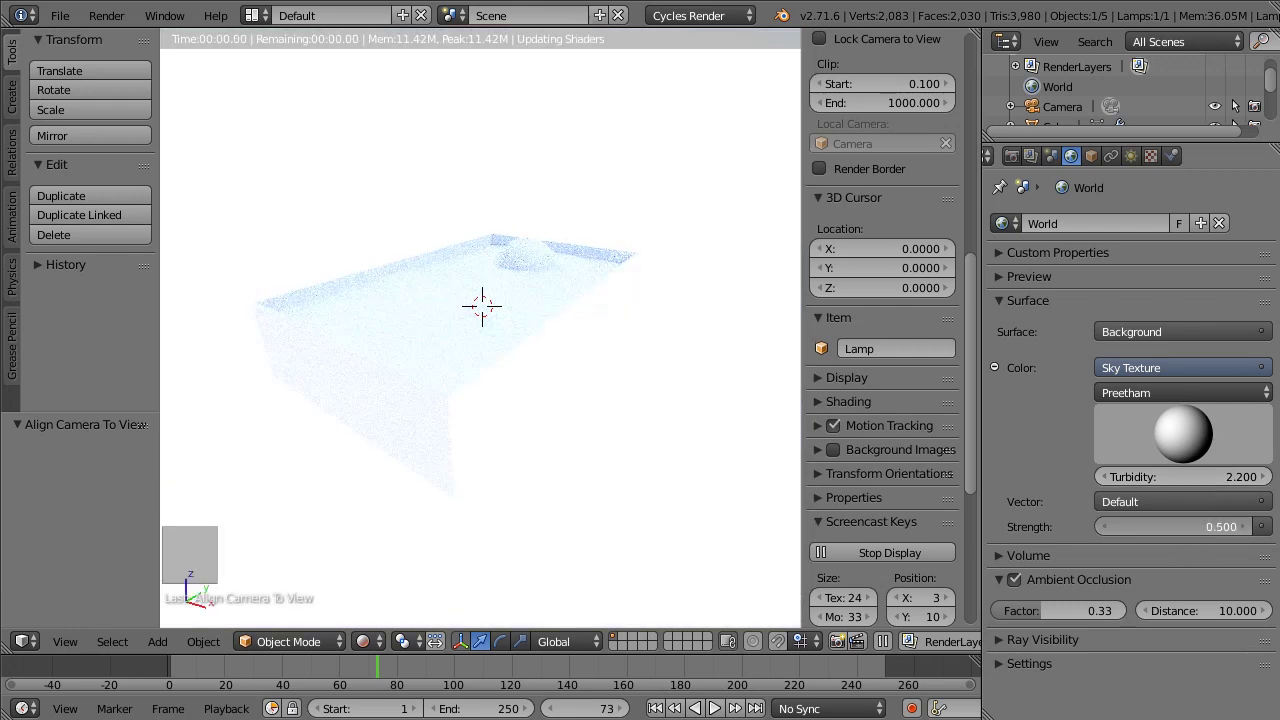
# - Pick out the Lamp object and lower the sky strength to 0.4
pyautogui.moveTo(376, 618); pyautogui.dragTo(527, 149)
# - Delete the sun lamp and select every remaining object in the scene
pyautogui.press('ctrl+x')
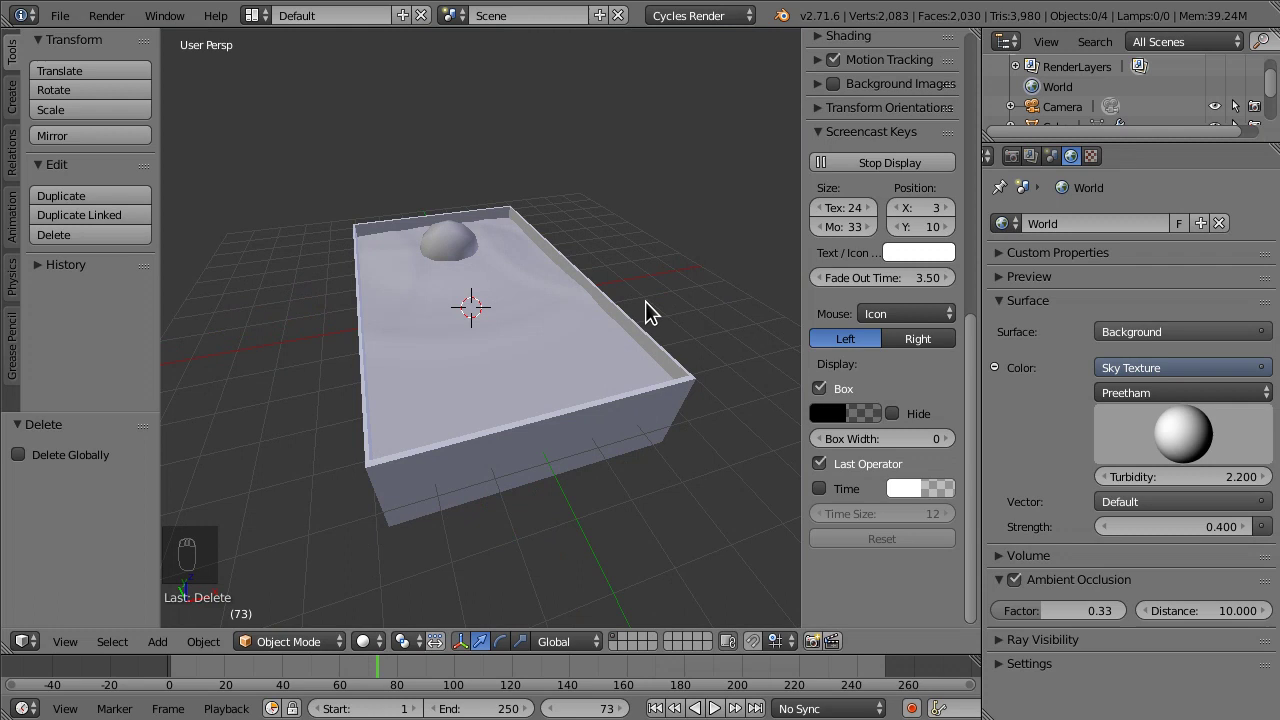
pyautogui.press('y')
pyautogui.press('a')
# - Start moving the selected objects to another layer
pyautogui.press('y')
pyautogui.press('m')
pyautogui.press('o')
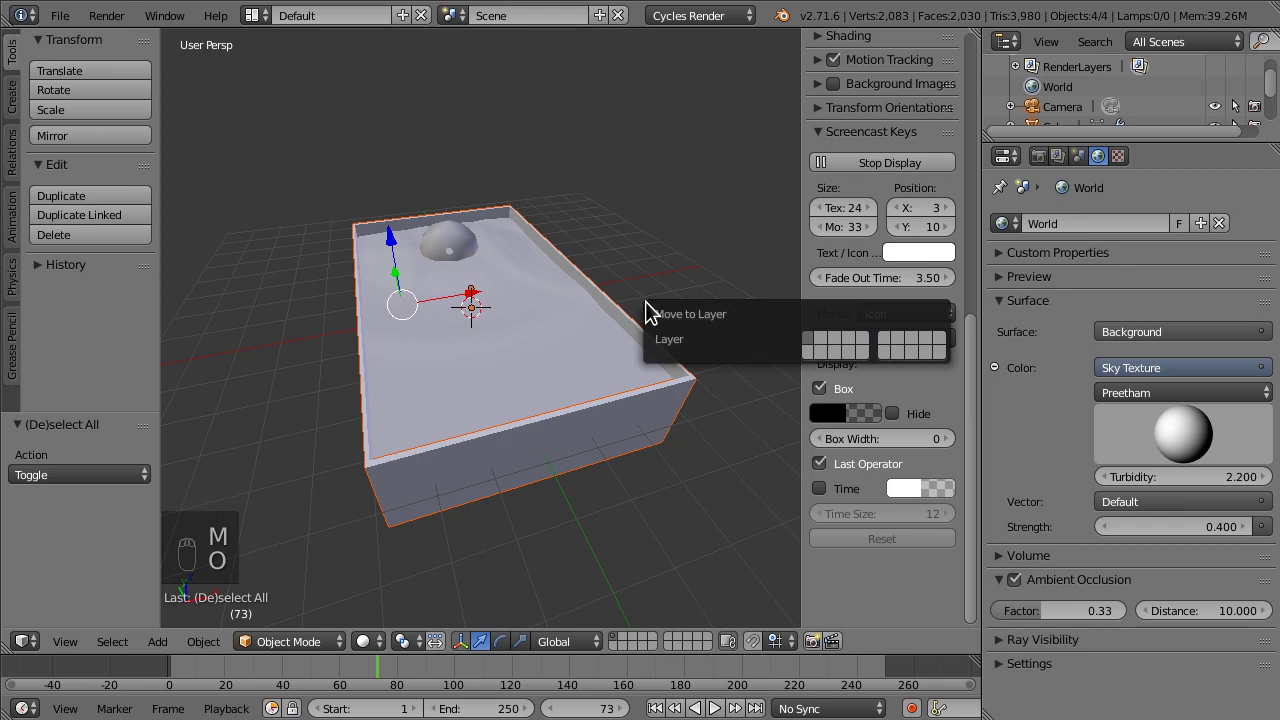
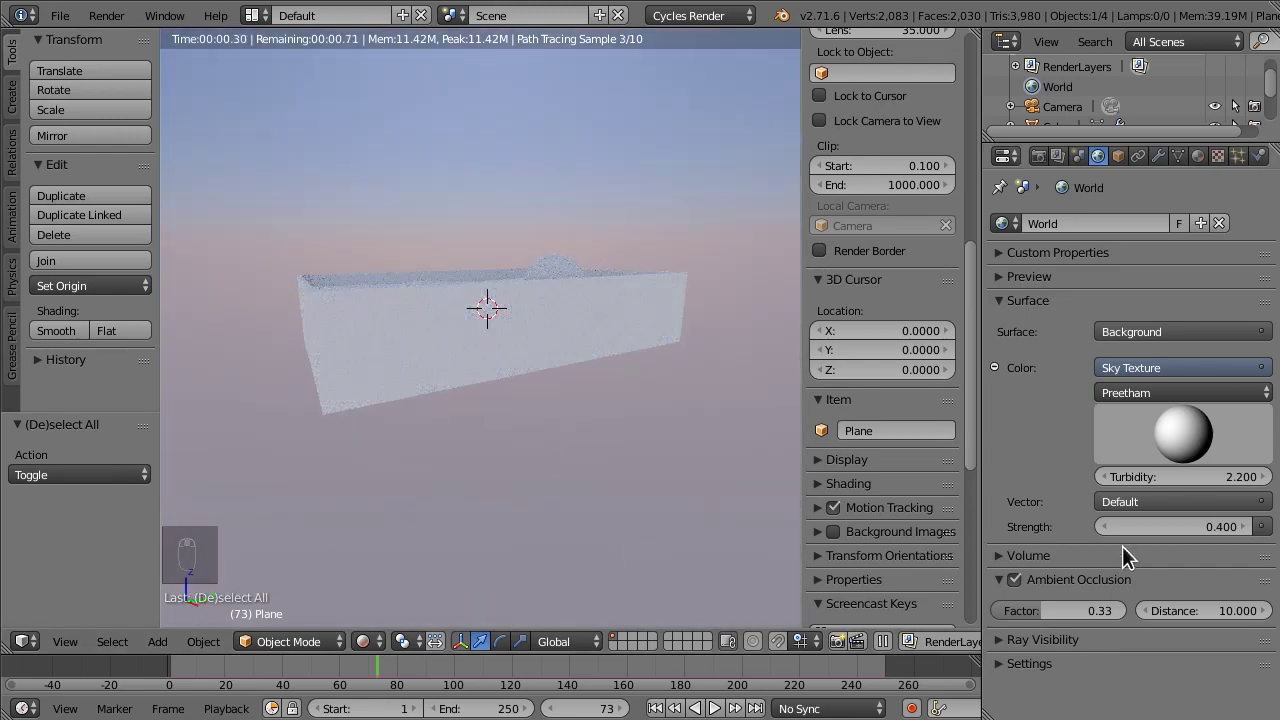
# - Orbit into the pool interior and select the water plane for its glass material
pyautogui.middleClick(530, 315)
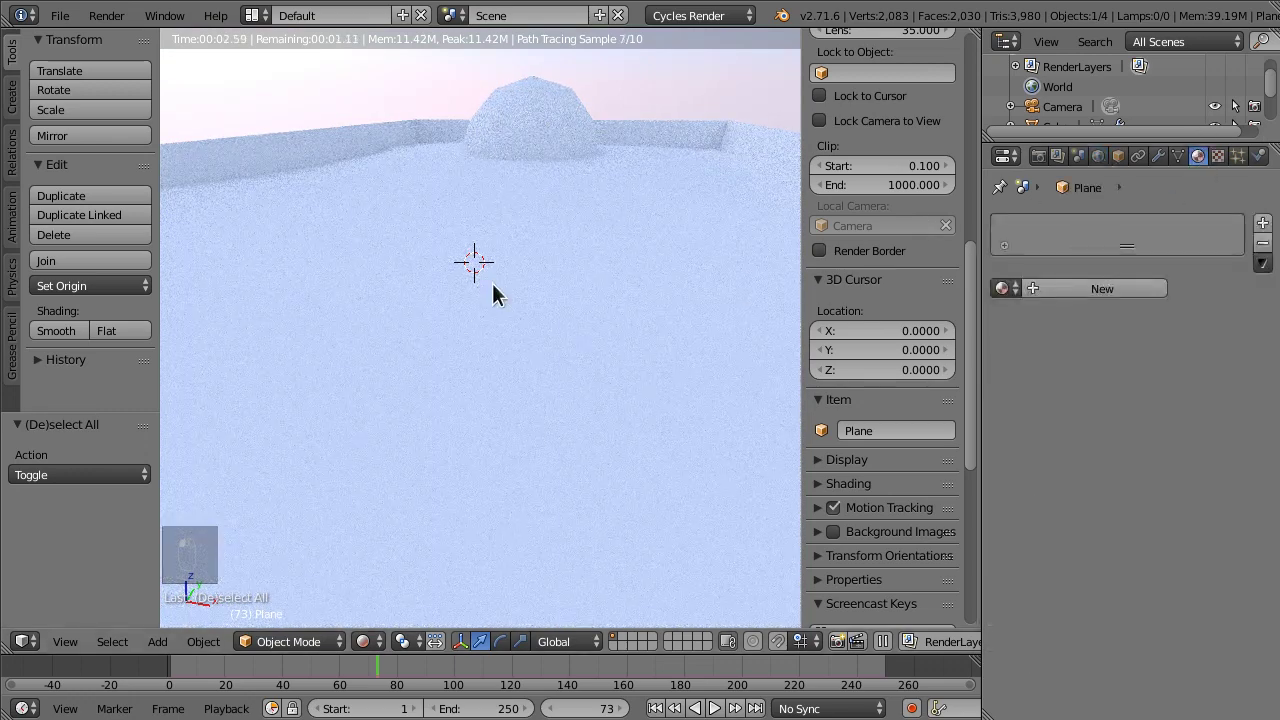
pyautogui.moveTo(496, 290); pyautogui.dragTo(1043, 387)
pyautogui.middleClick(1055, 398)
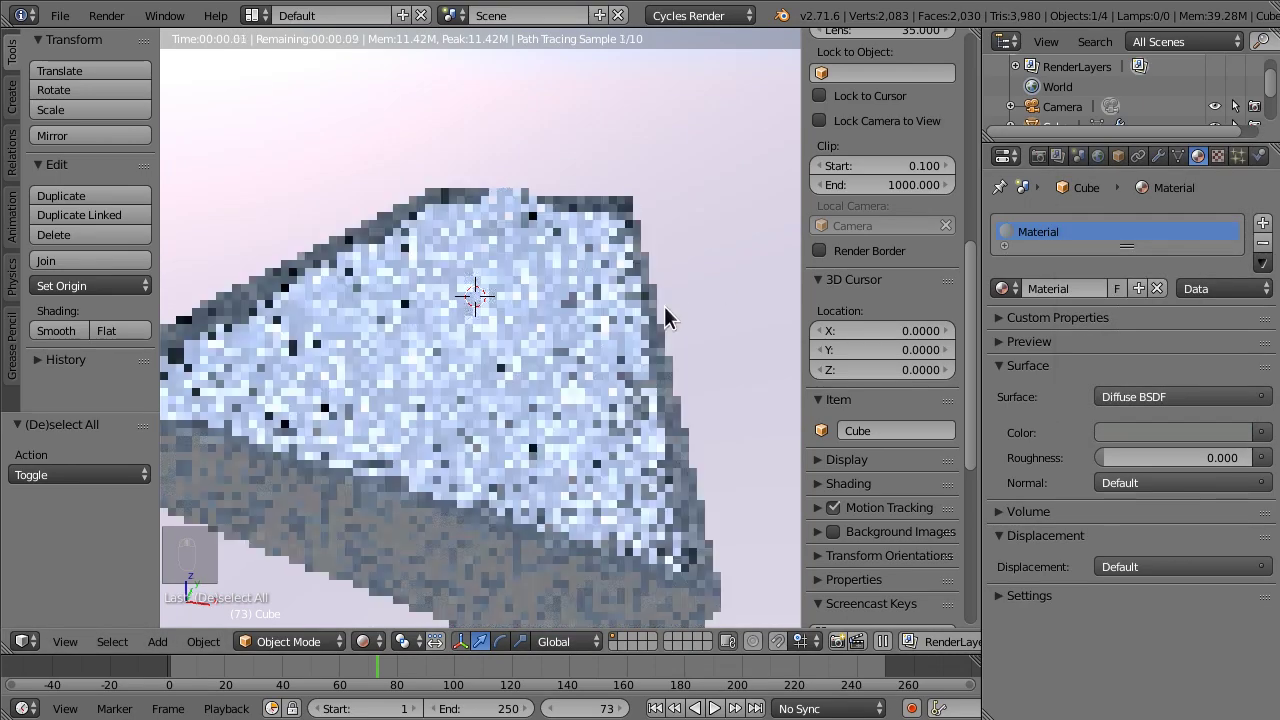
pyautogui.middleClick(537, 326)
pyautogui.moveTo(497, 326); pyautogui.dragTo(1077, 299)
pyautogui.click(1077, 299)
pyautogui.rightClick(1073, 301)
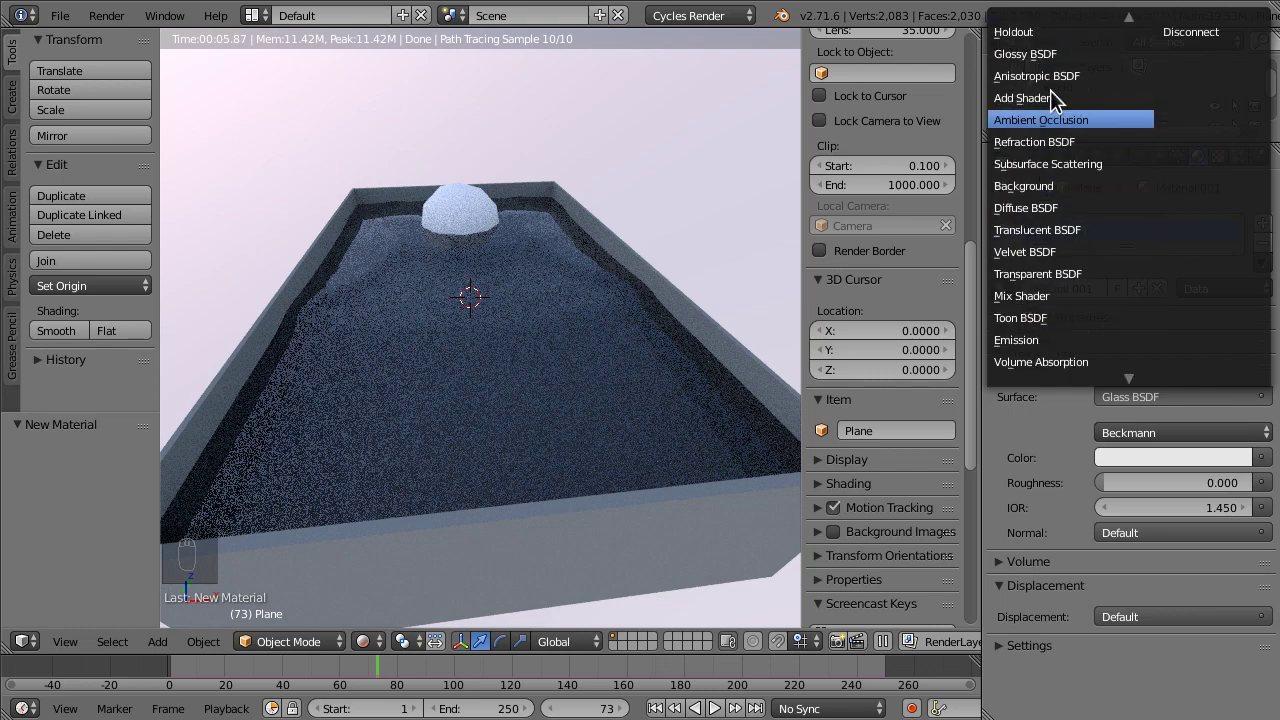
# - Orbit around the glassy water and the dome to inspect the live render
pyautogui.middleClick(346, 445)
pyautogui.middleClick(442, 477)
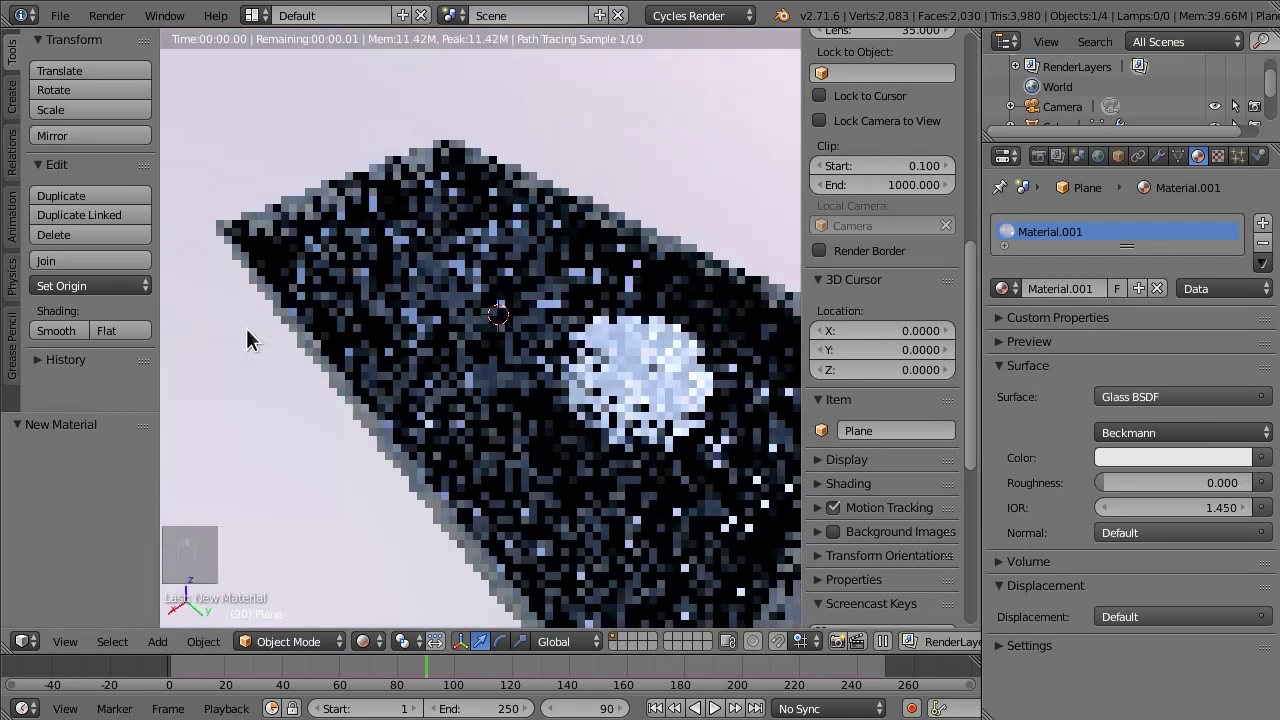
pyautogui.middleClick(208, 273)
pyautogui.middleClick(377, 284)
pyautogui.middleClick(389, 283)
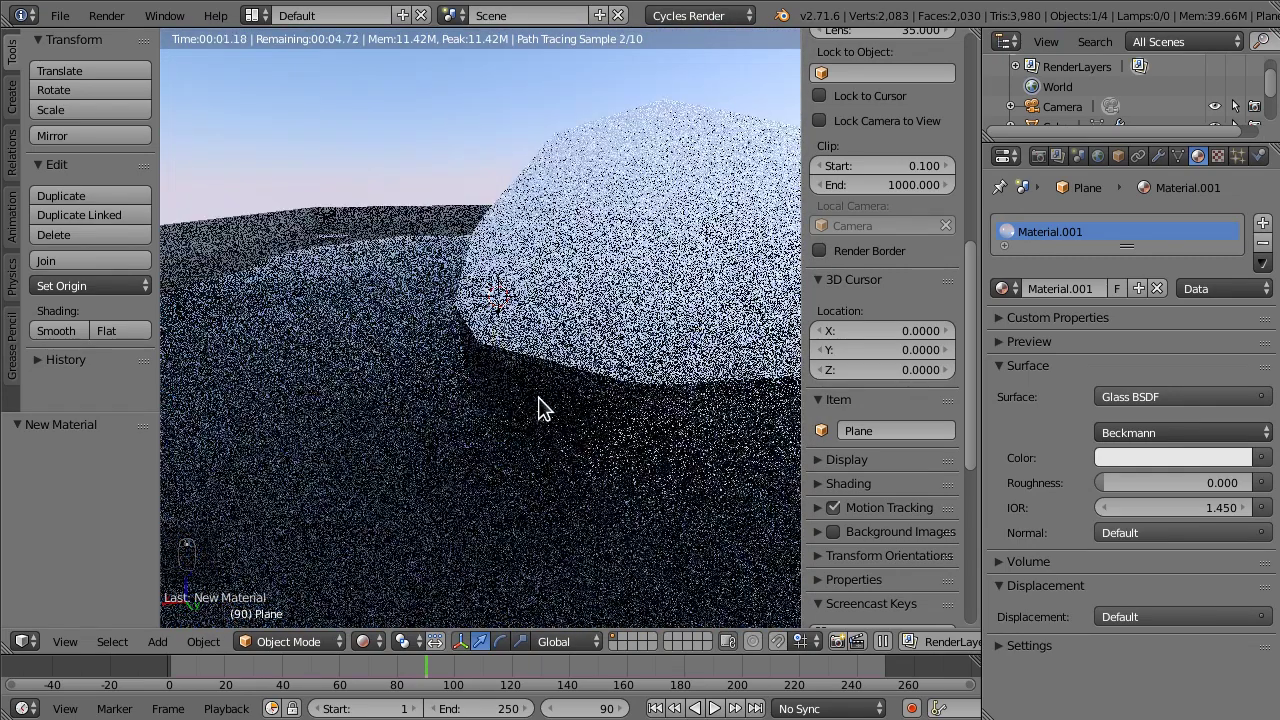
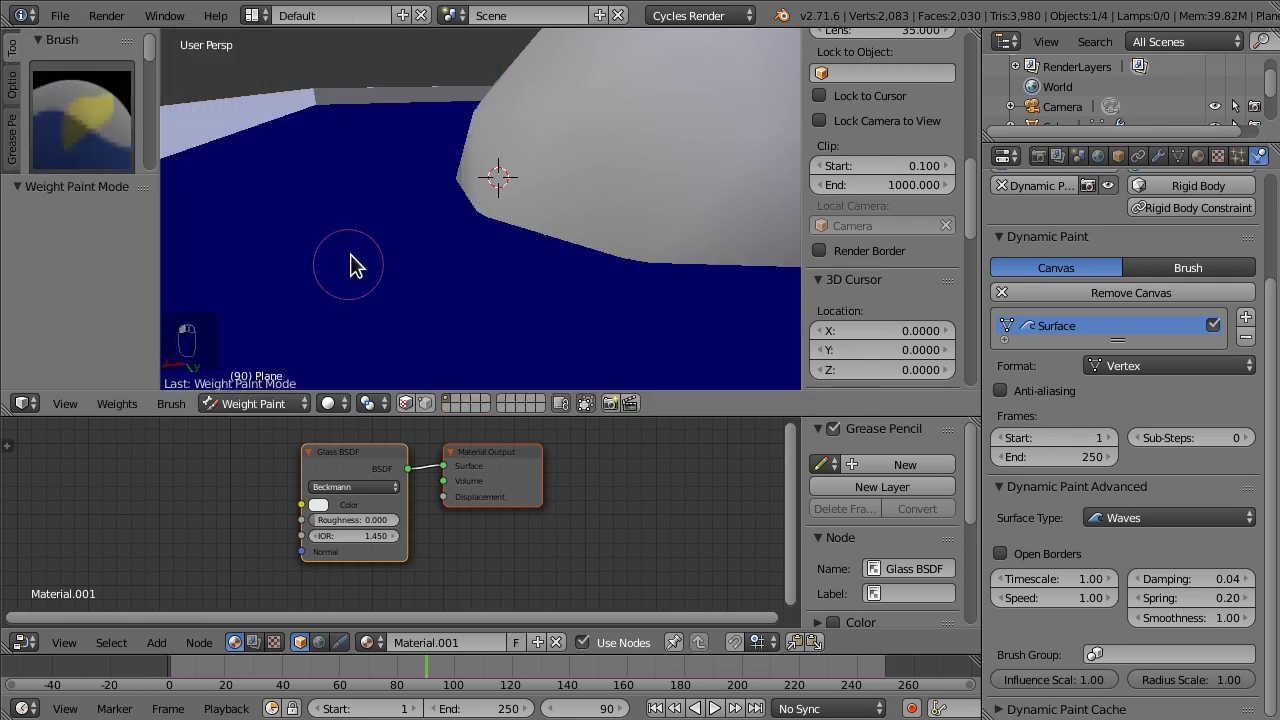
# - Orbit along the pool edge and switch the lower area toward the Node Editor
pyautogui.middleClick(529, 331)
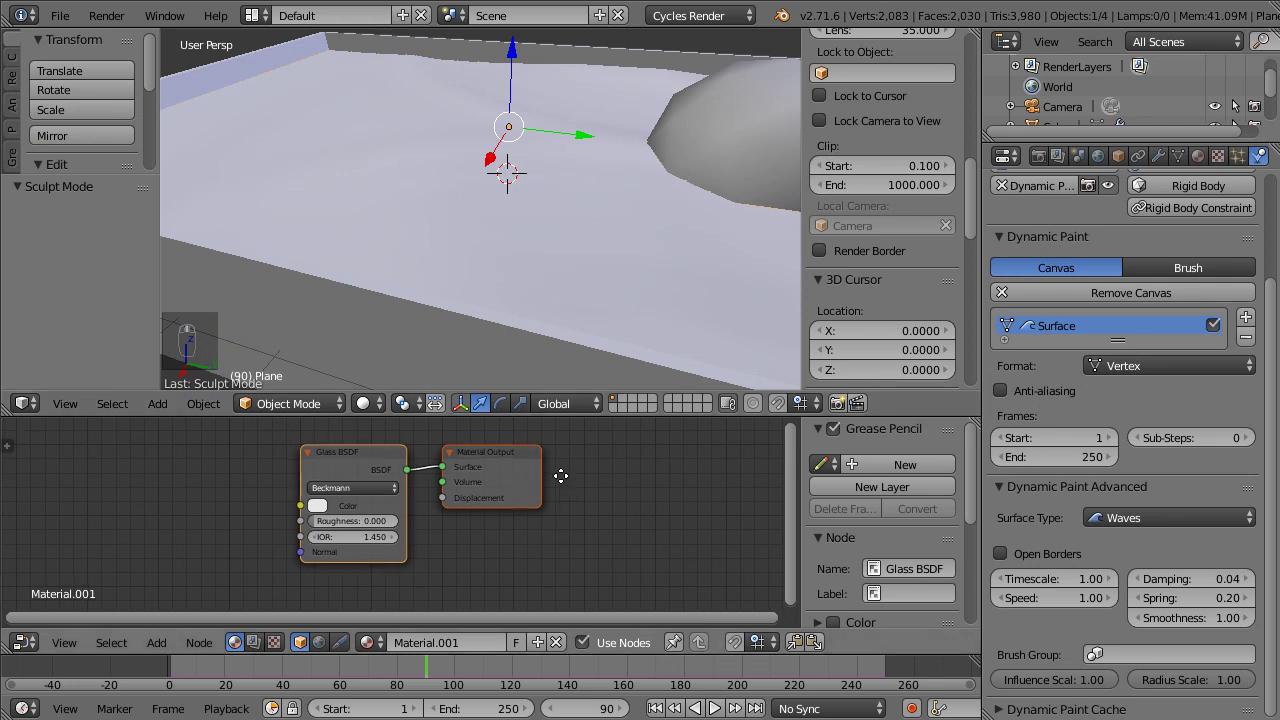
pyautogui.click(152, 646)
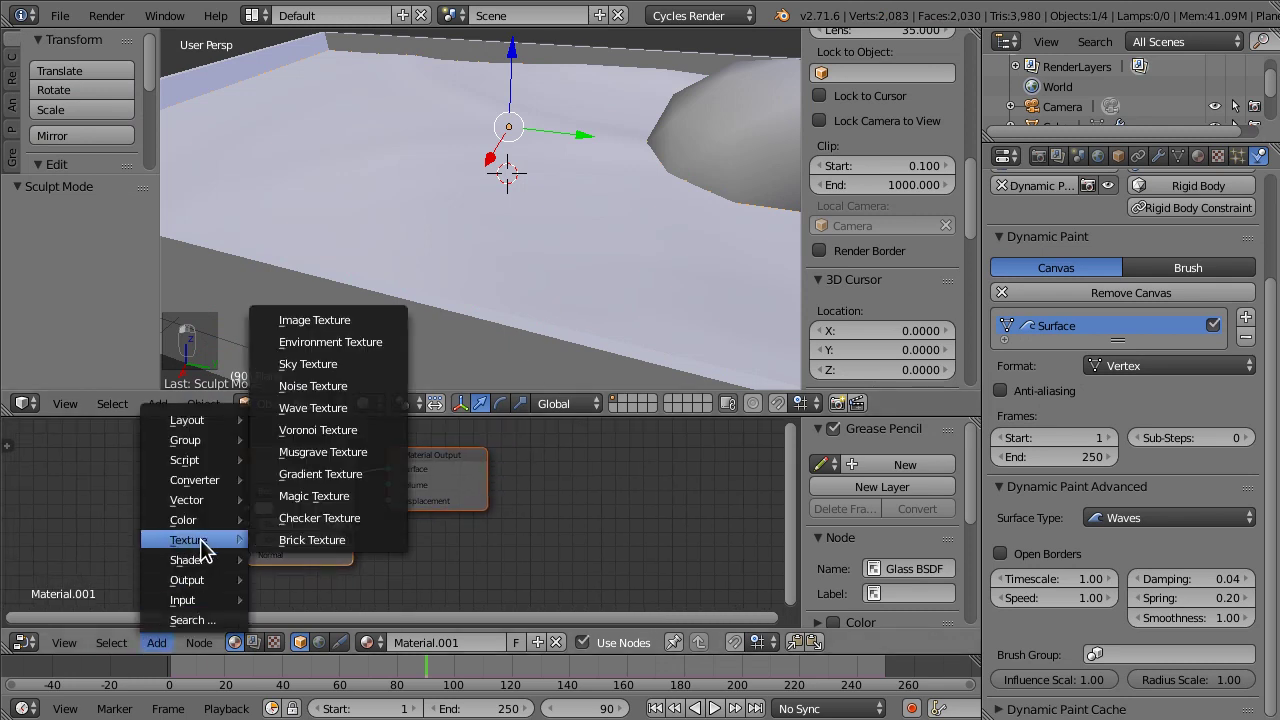